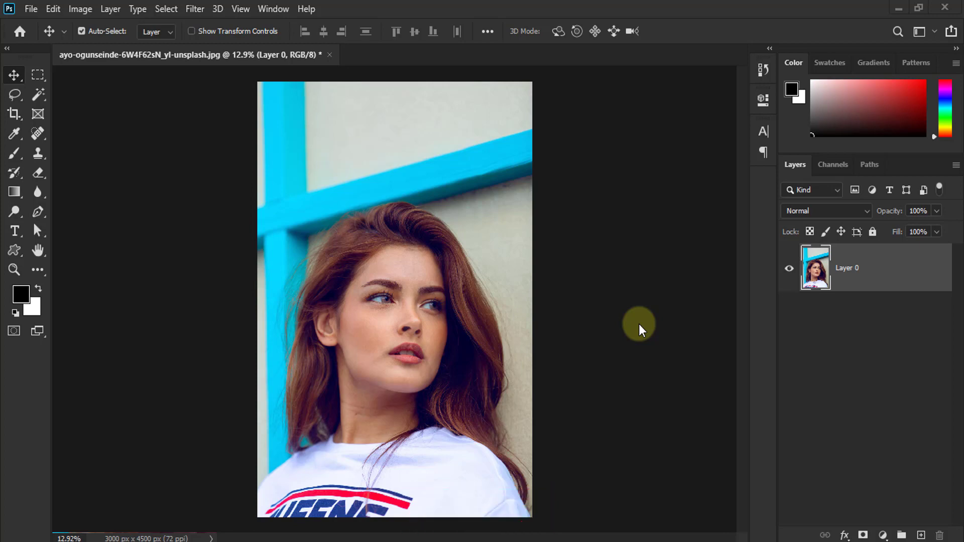
- Zoom around the portrait and select all of its layer for copying
key("F1")
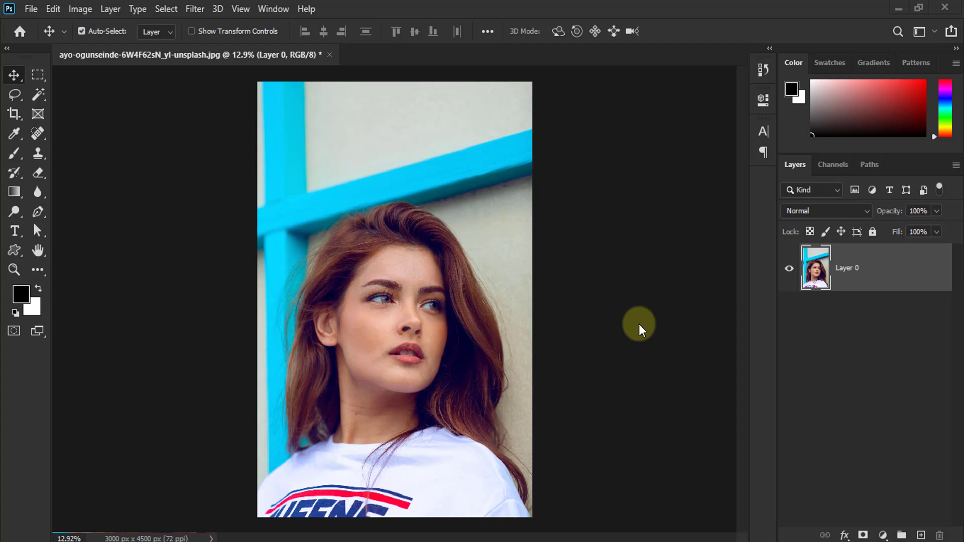
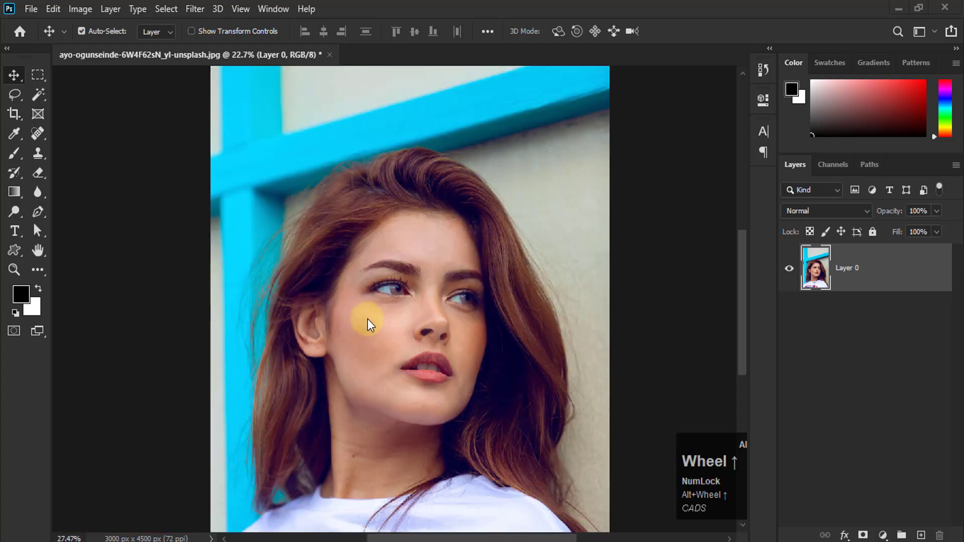
scroll("up", 3)
scroll("up", 3)
scroll("up", 3)
scroll("down", 3)
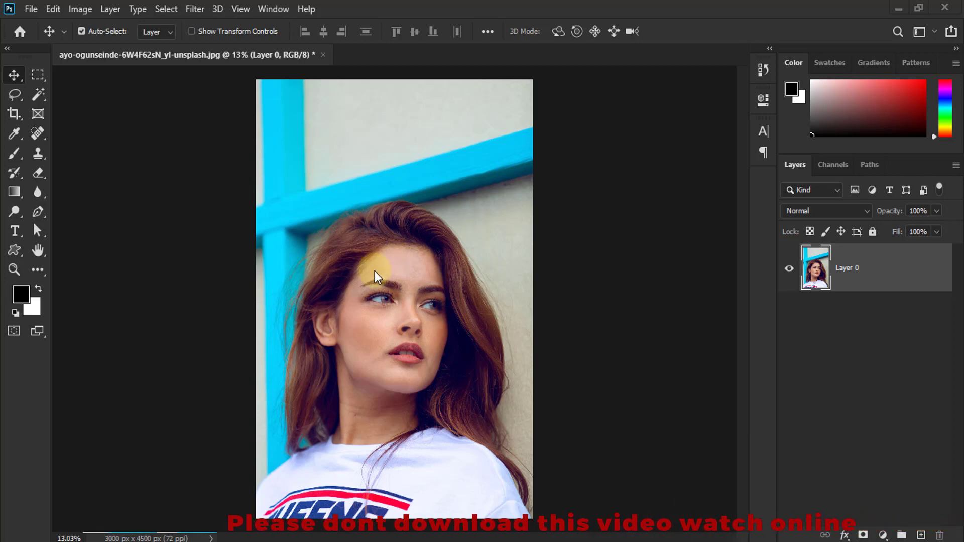
key("alt+Num_Lock")
- Copy the 3000×4500 portrait and bring up the New Document settings
scroll("up", 3)
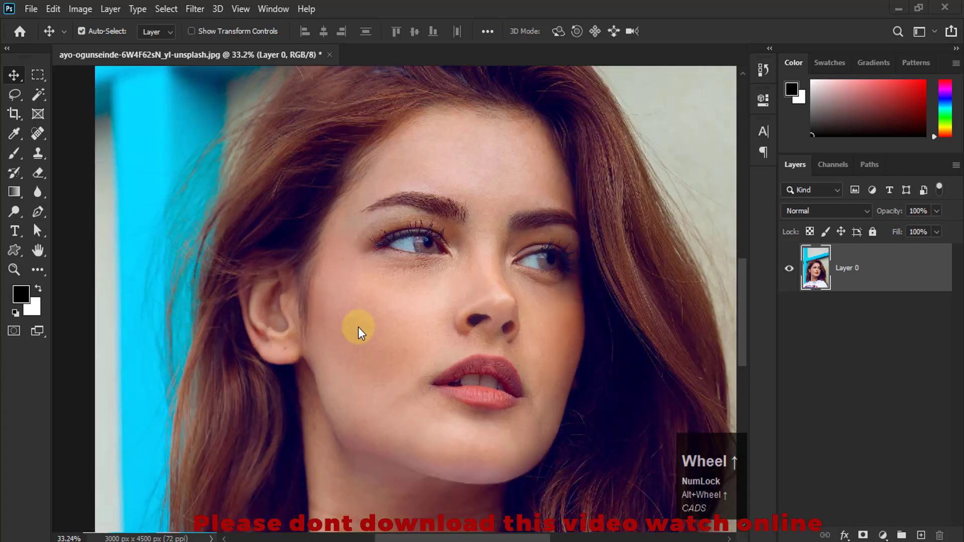
scroll("down", 3)
scroll("down", 3)
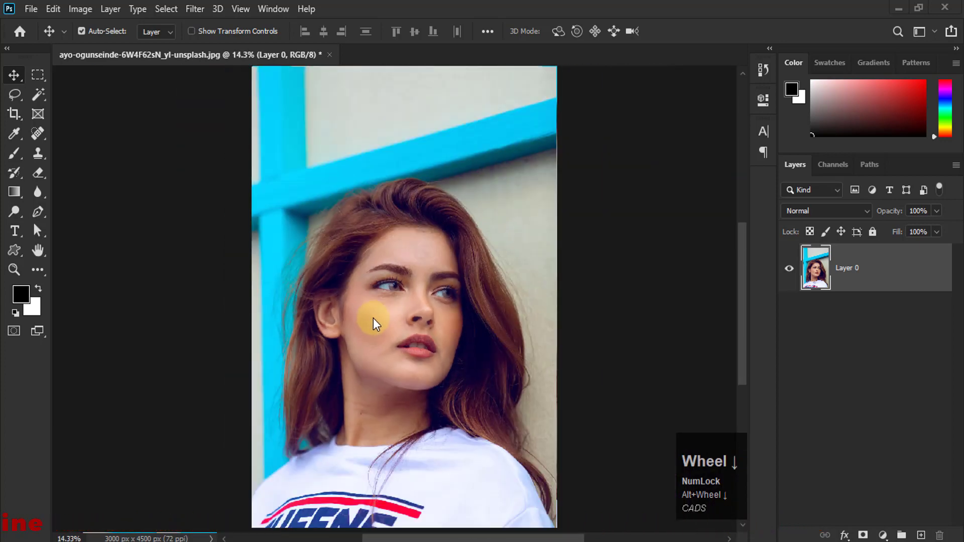
left_click(33, 12)
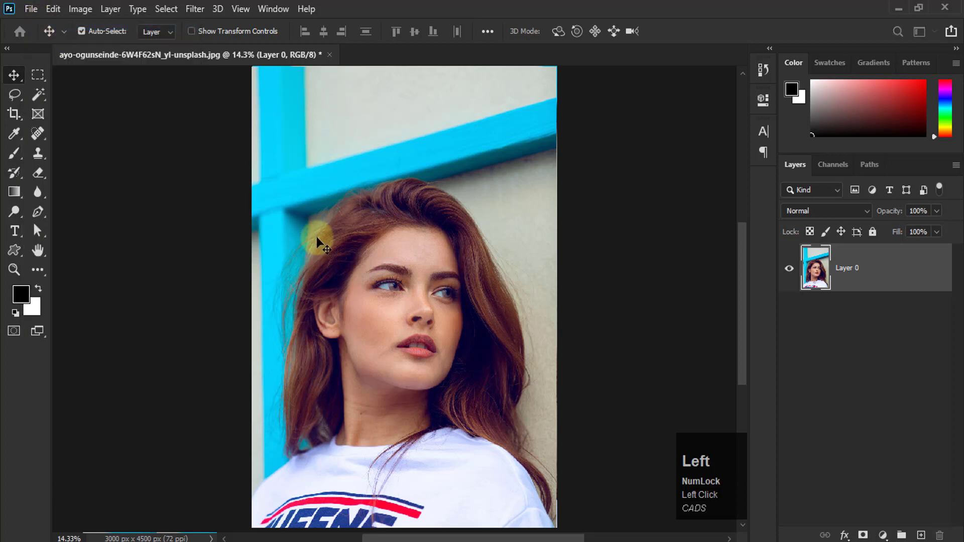
- Create the blank 1920×1080 Web Large document and unlock its white Background layer
left_click(502, 73)
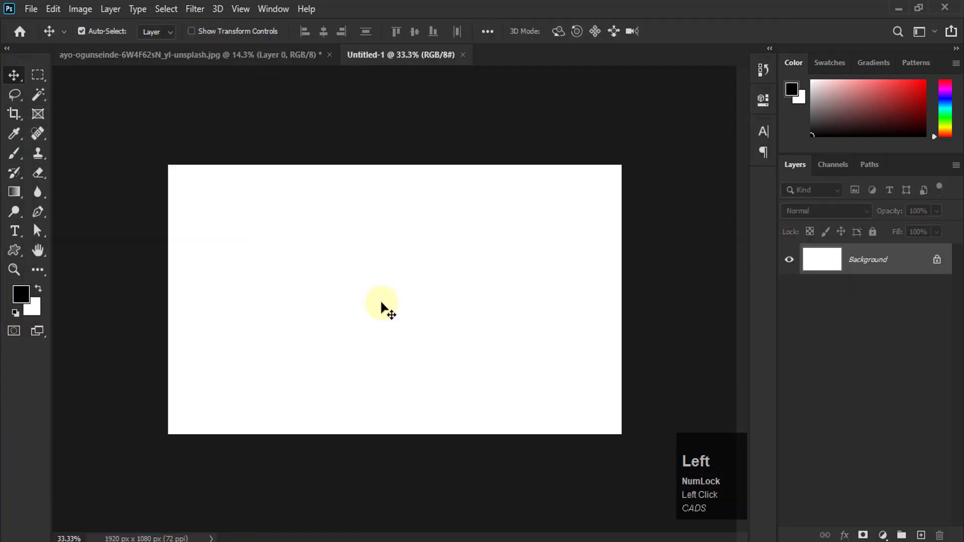
left_click(941, 262)
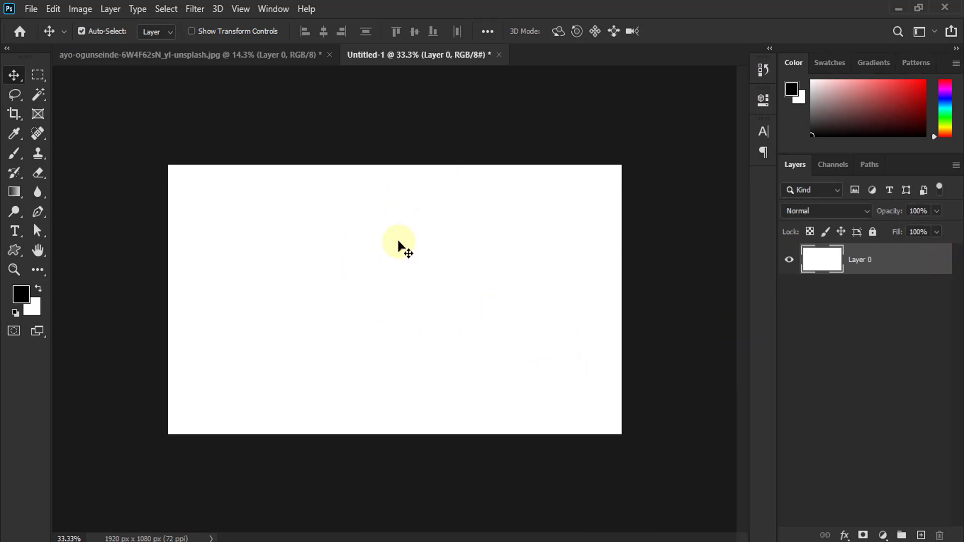
- Switch between the portrait and blank document tabs, ending on the portrait
left_click(240, 55)
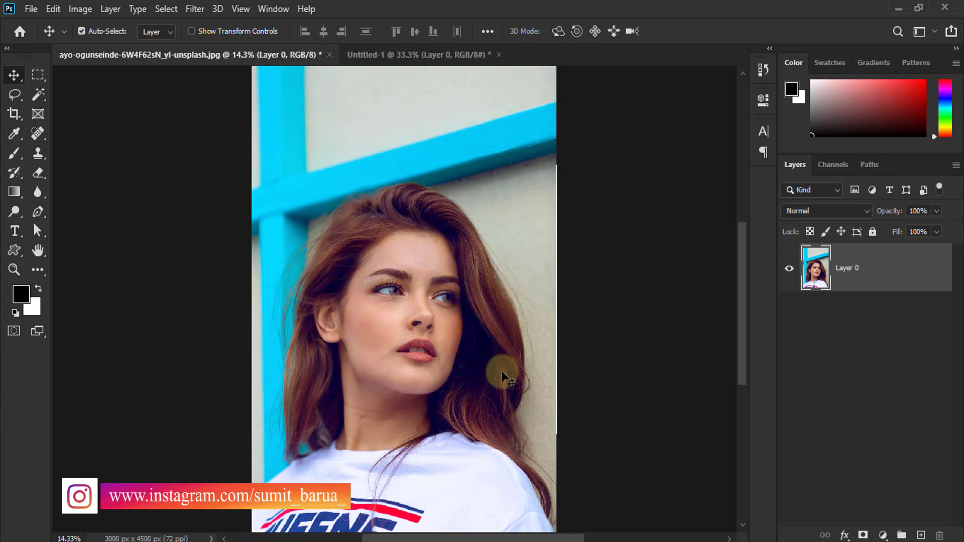
left_click(423, 56)
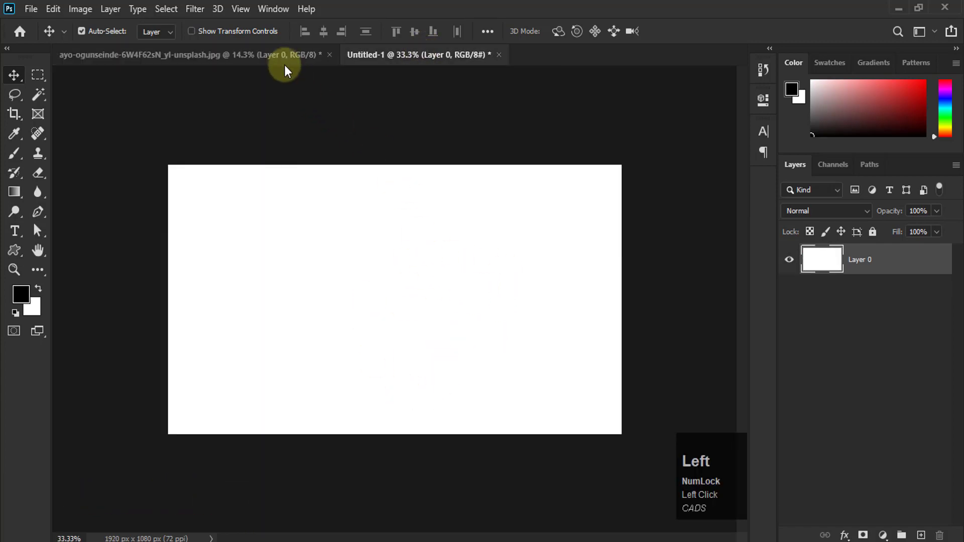
left_click(284, 60)
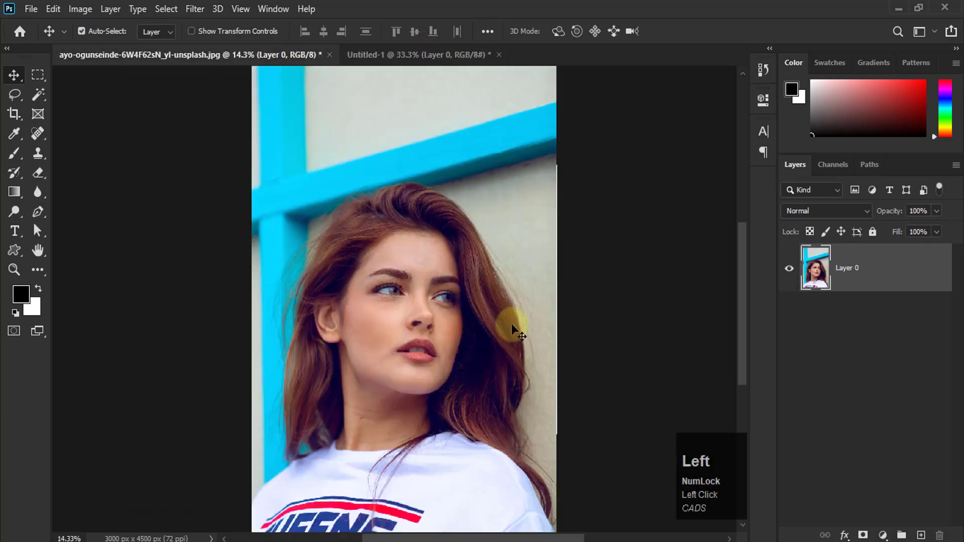
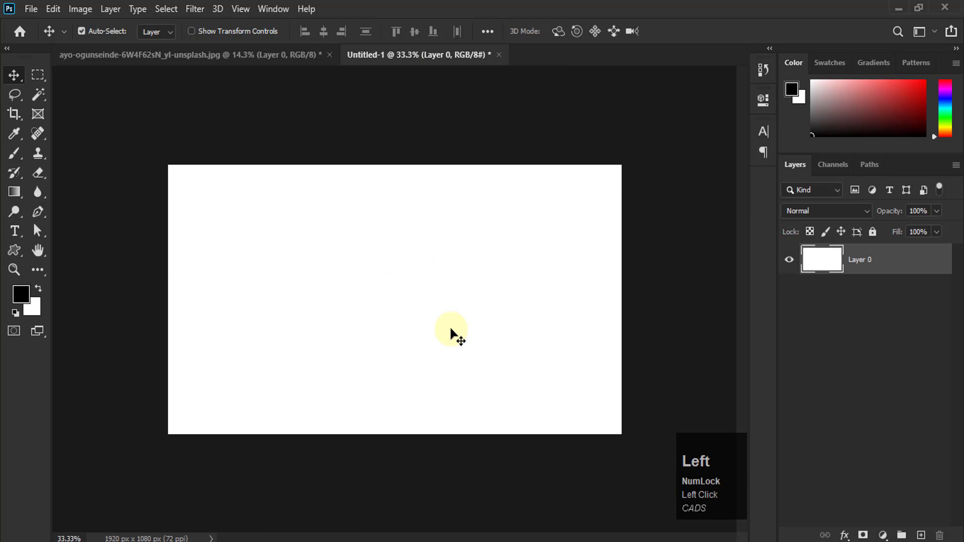
- Paste the portrait into Untitled-1 as a new layer and zoom out to show the face
key("ctrl+v")
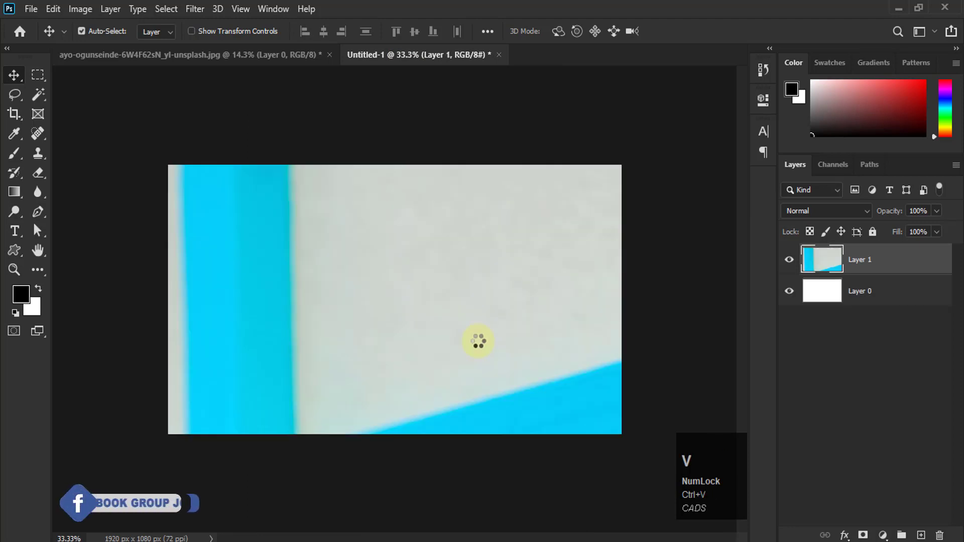
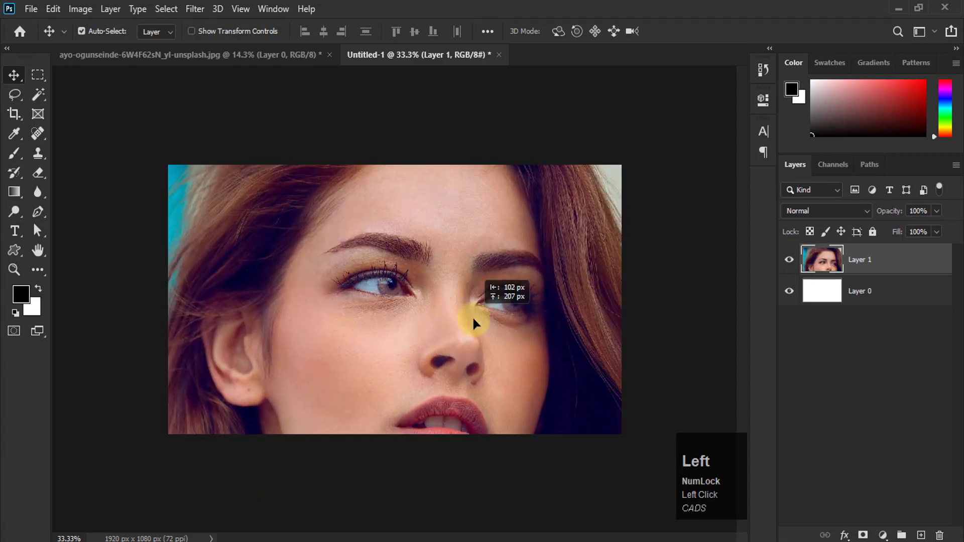
scroll("down", 3)
scroll("down", 3)
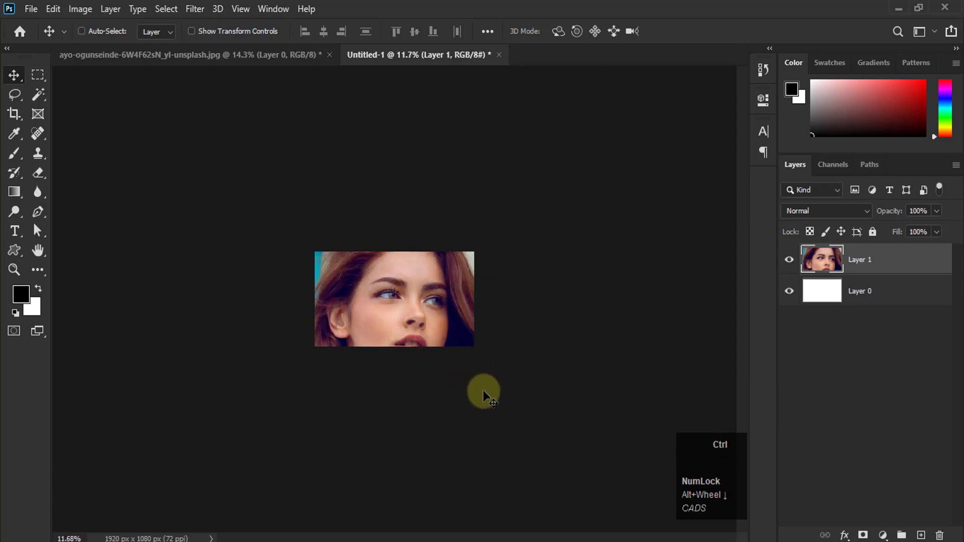
- Free Transform the pasted portrait down to a 3% thumbnail and commit it
key("t")
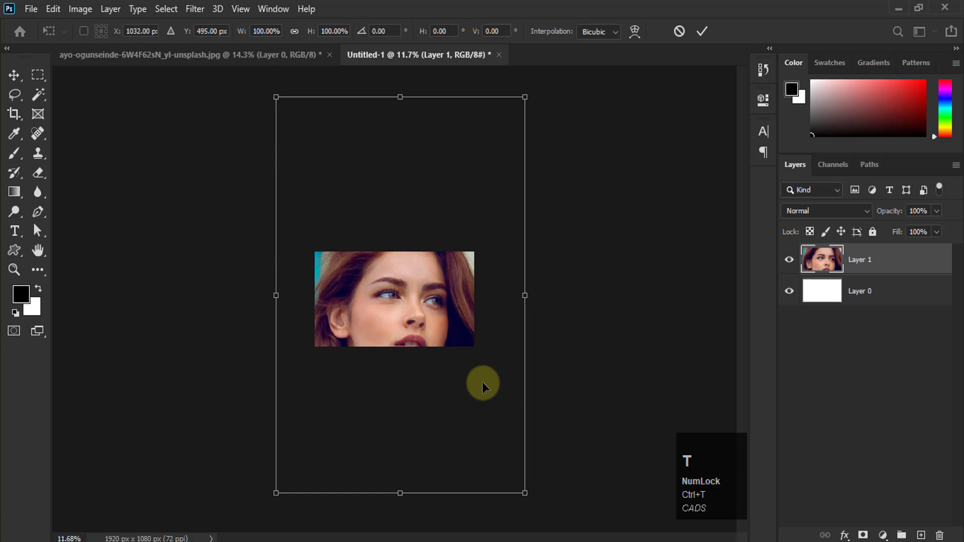
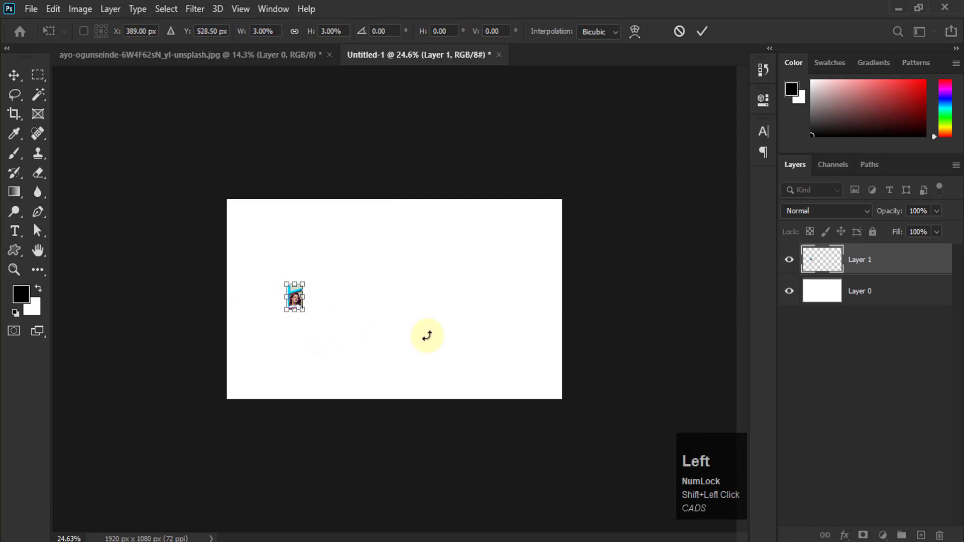
key("Return")
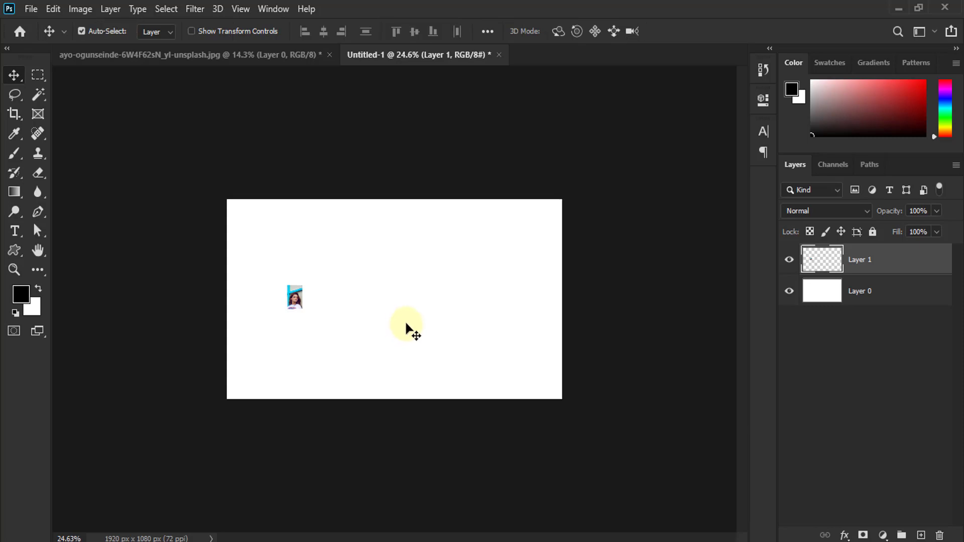
- Scale the tiny thumbnail back up to canvas height and zoom in on the blur
key("Return")
scroll("up", 3)
scroll("up", 3)
scroll("up", 3)
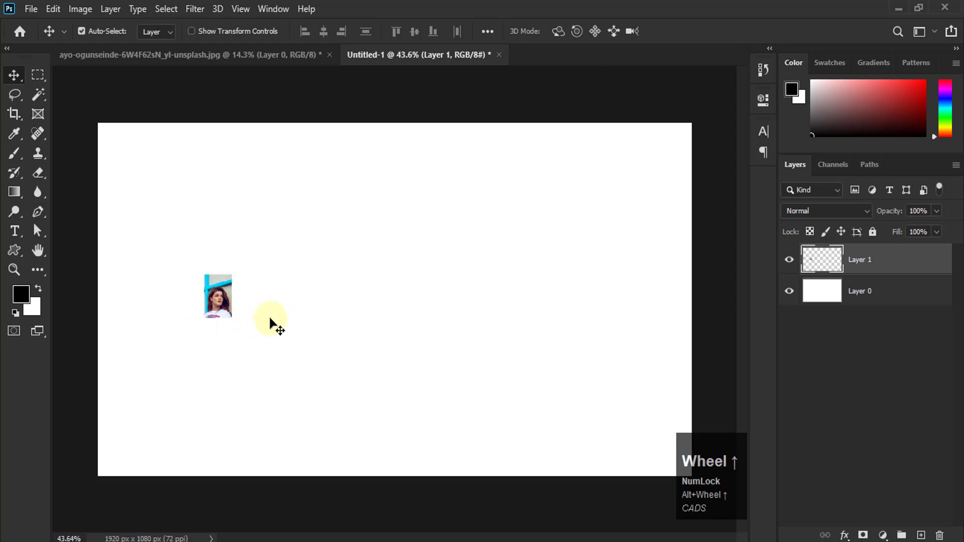
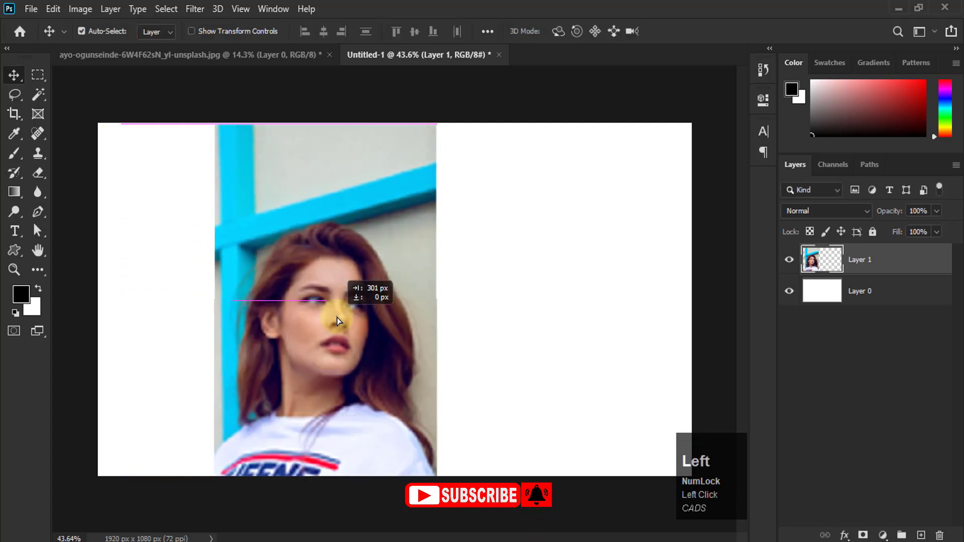
scroll("up", 3)
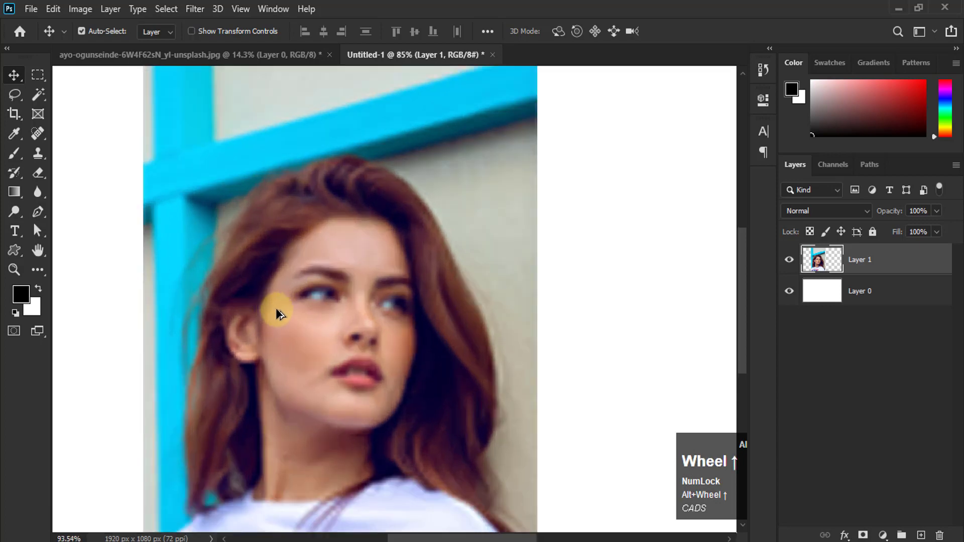
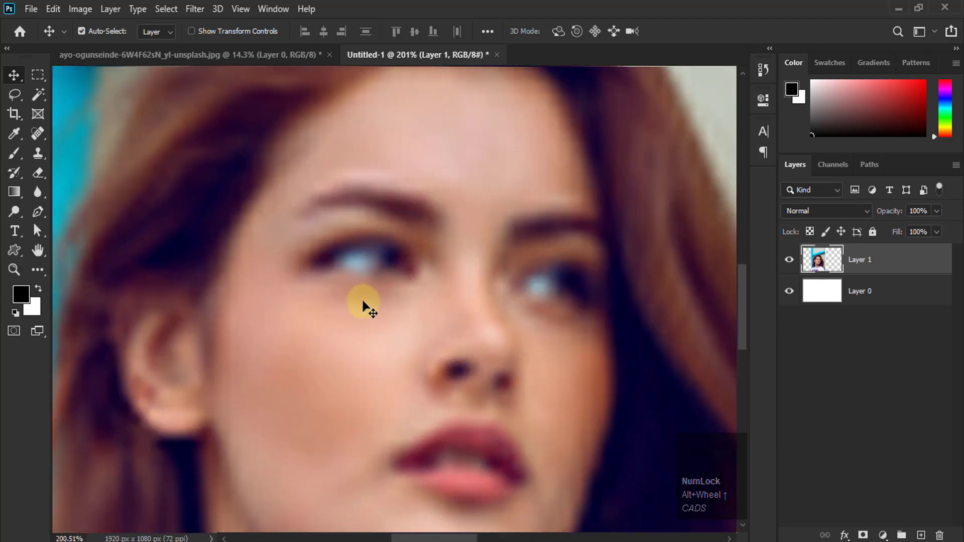
- Inspect the soft, degraded detail closely, then clear the pasted Layer 1 away
scroll("up", 3)
scroll("down", 3)
scroll("up", 3)
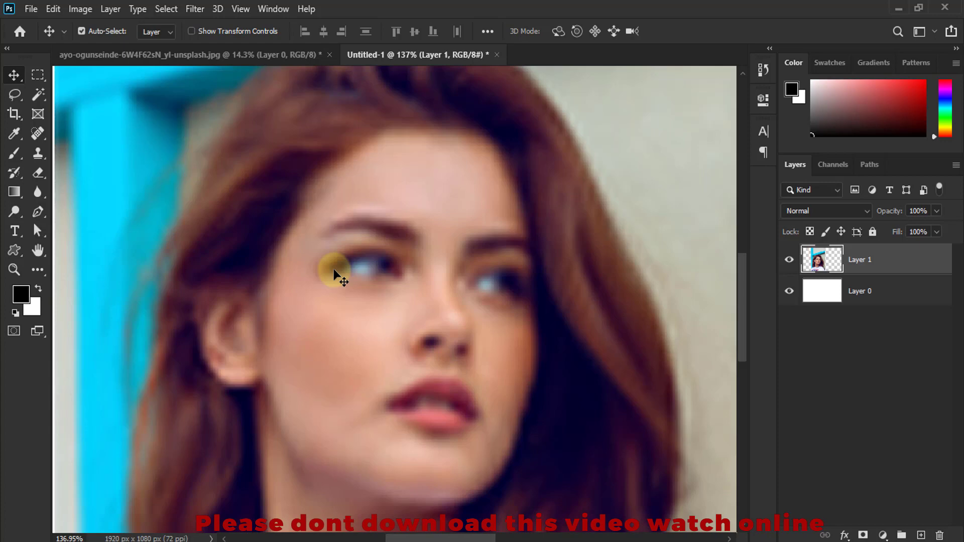
scroll("down", 3)
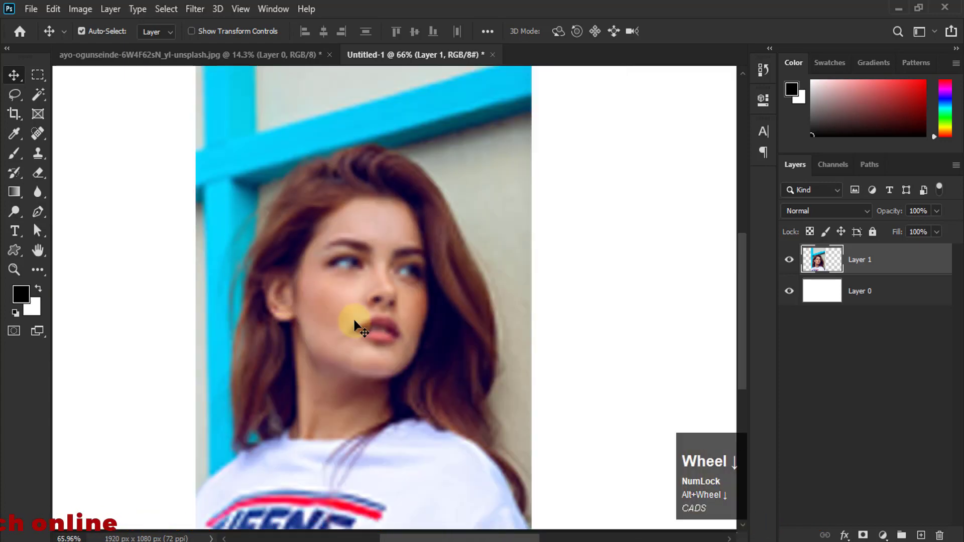
scroll("down", 3)
key("Delete")
left_click(253, 59)
key("ctrl+d")
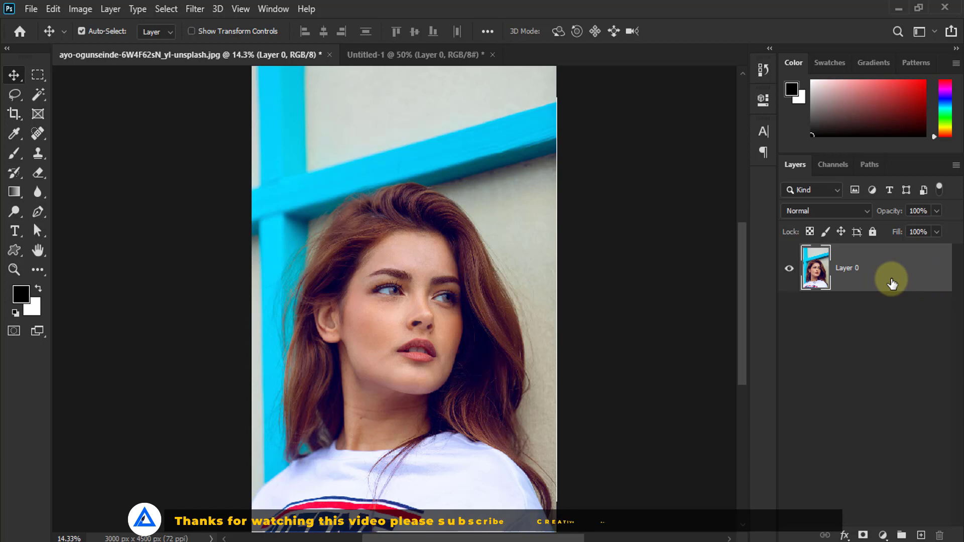
- Bring up Layer 0's context commands in the Layers panel and dismiss them unused
right_click(910, 270)
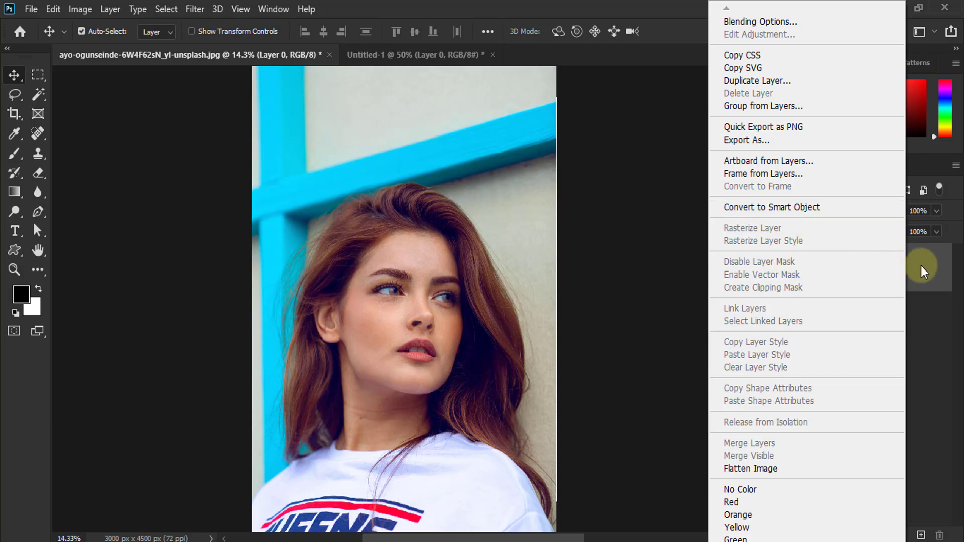
left_click(923, 270)
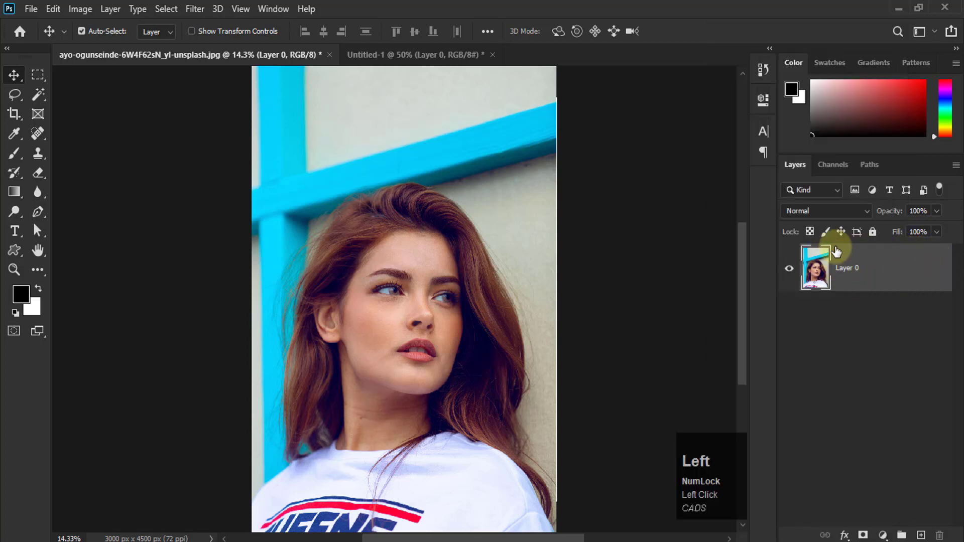
- Reach Convert to Smart Object through the Layer menu's Smart Objects options
left_click(115, 8)
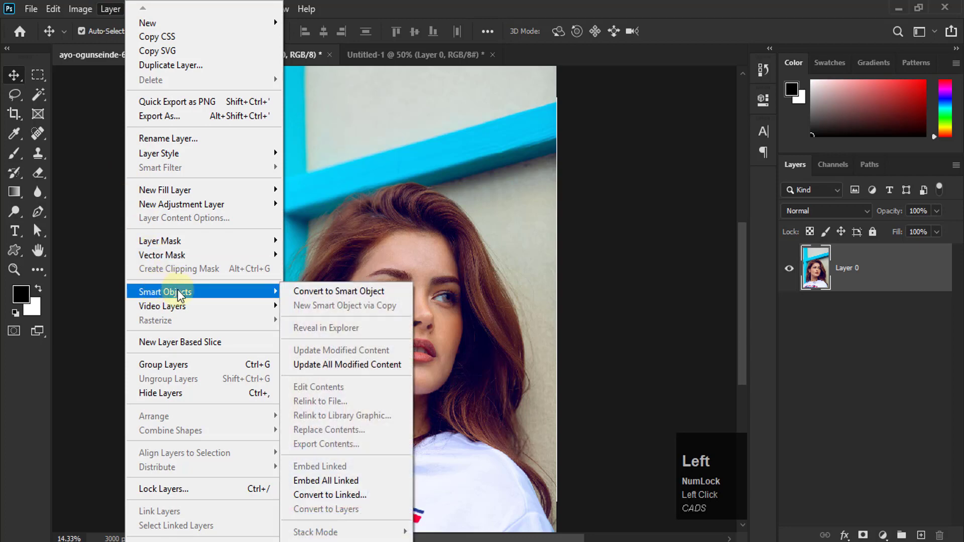
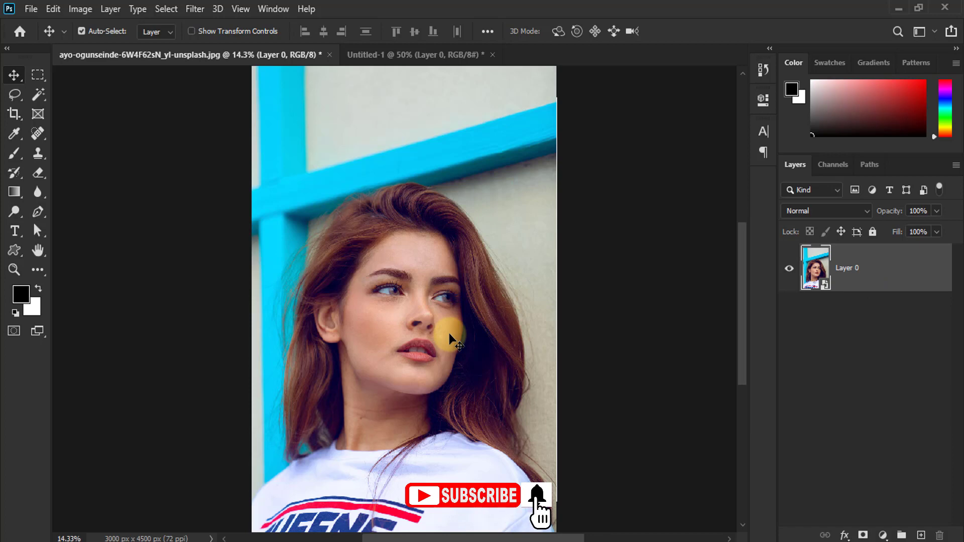
- Copy the whole portrait smart object, paste it into Untitled-1, then delete that layer
key("ctrl+Num_Lock")
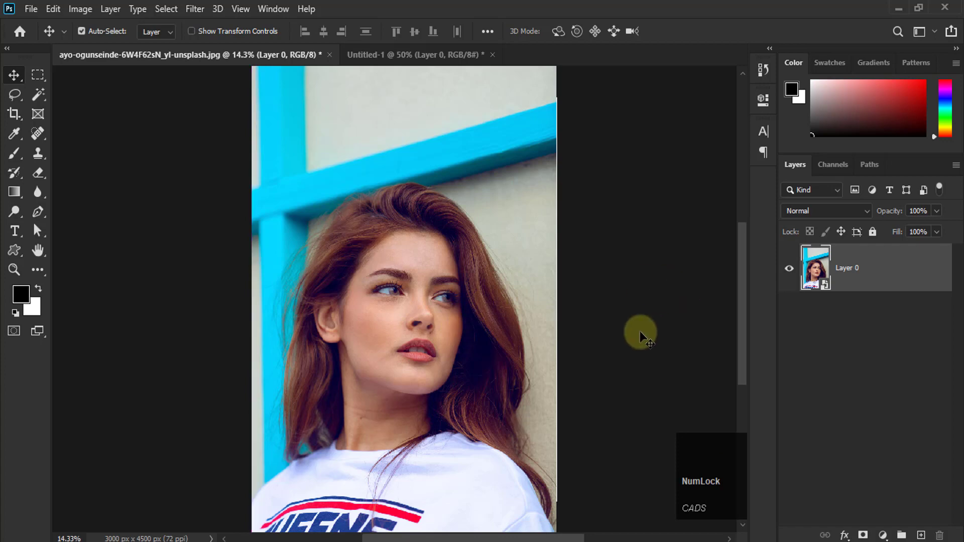
key("a")
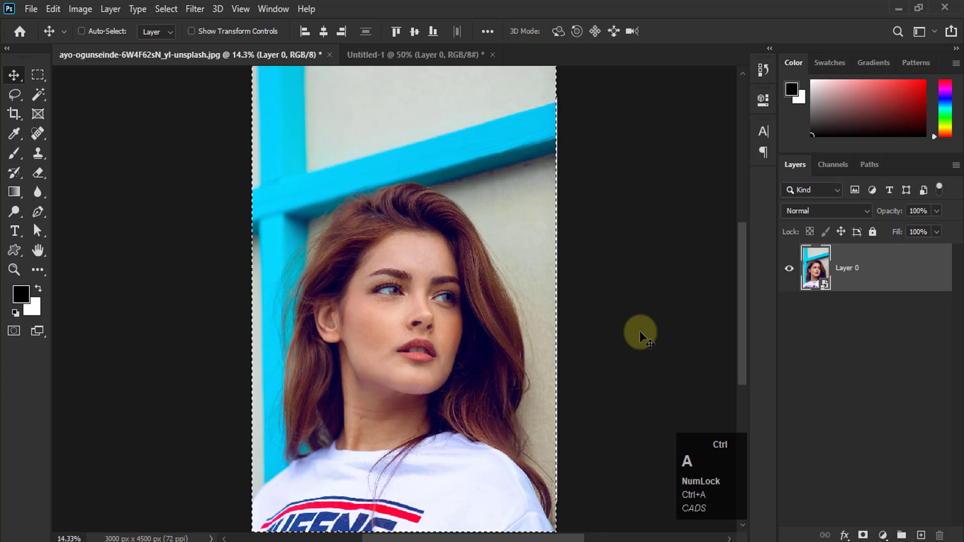
key("ctrl+c")
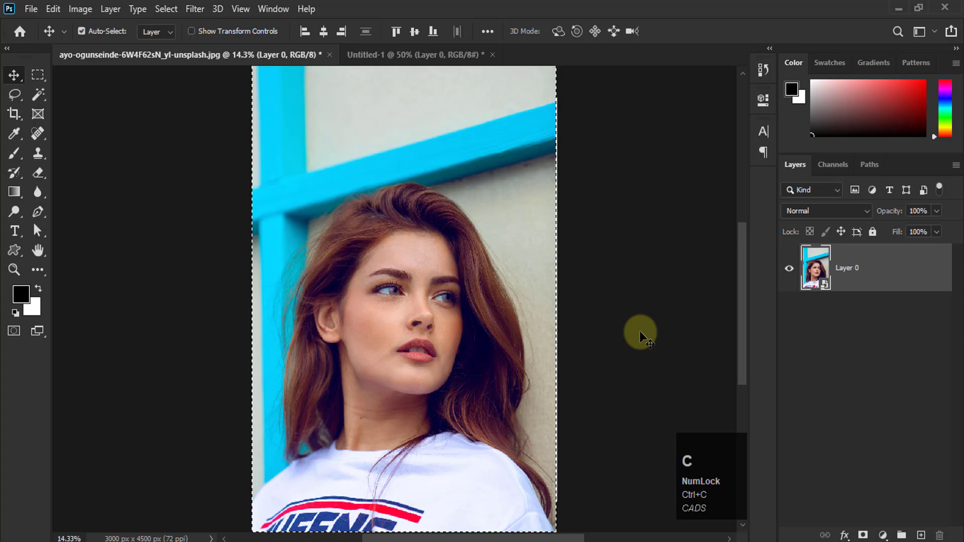
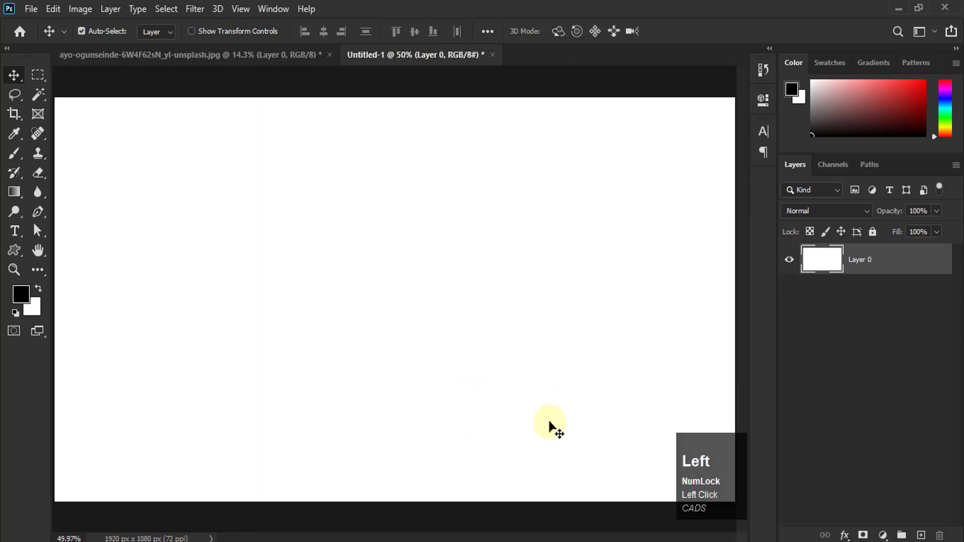
key("ctrl+v")
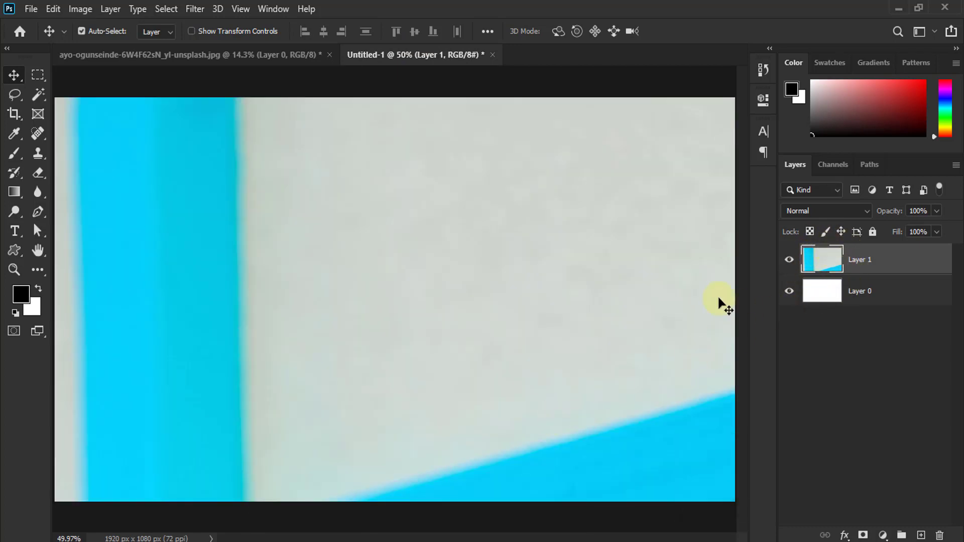
left_click(452, 355)
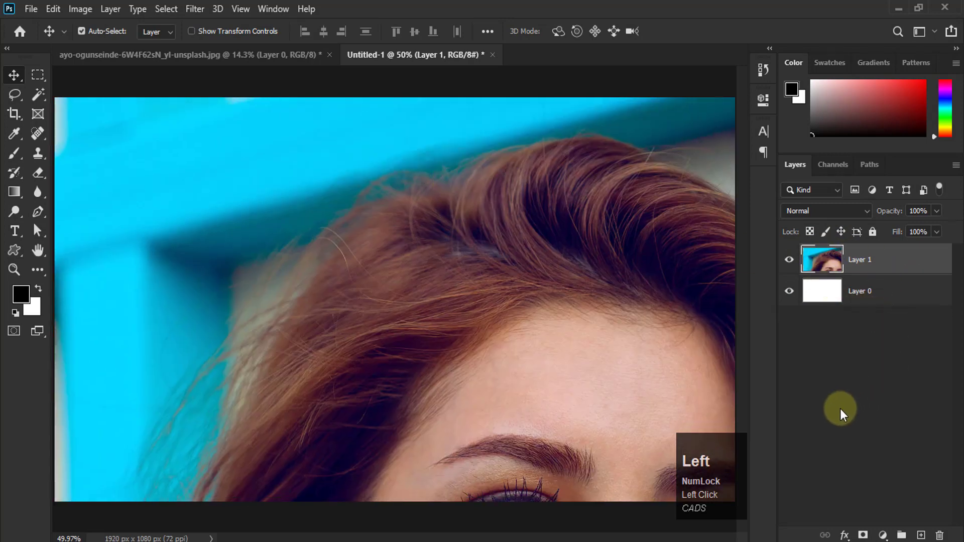
key("Delete")
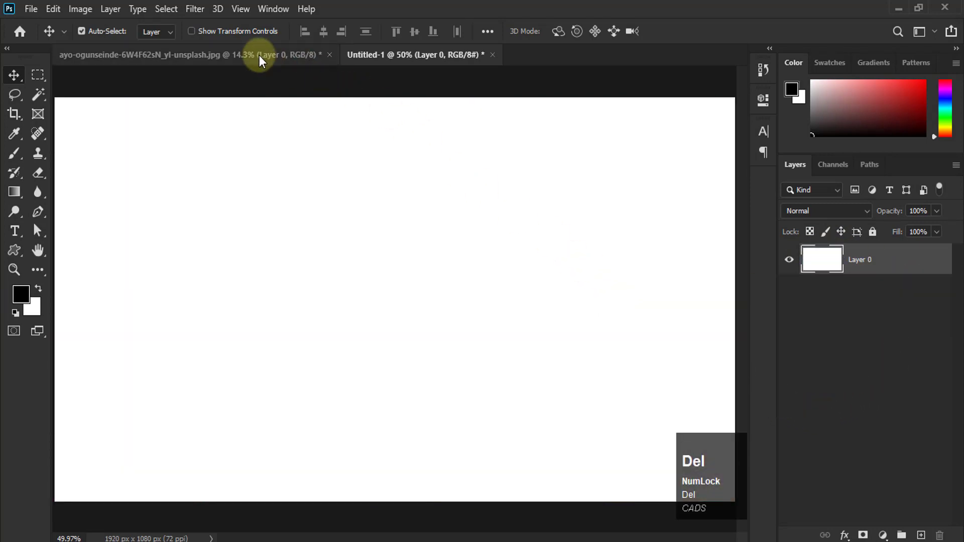
- Deselect, pick the smart object layer, paste it into Untitled-1 again and remove it
left_click(262, 58)
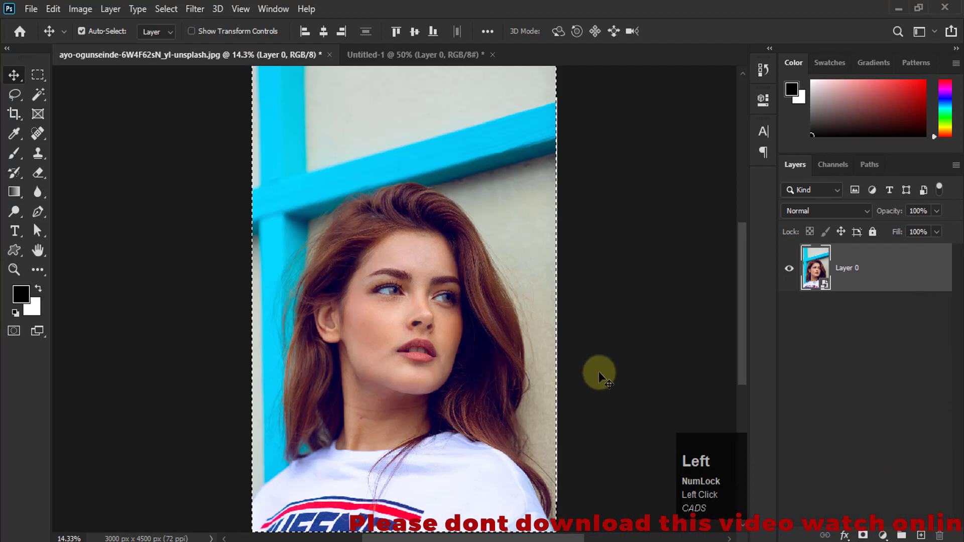
key("ctrl+d")
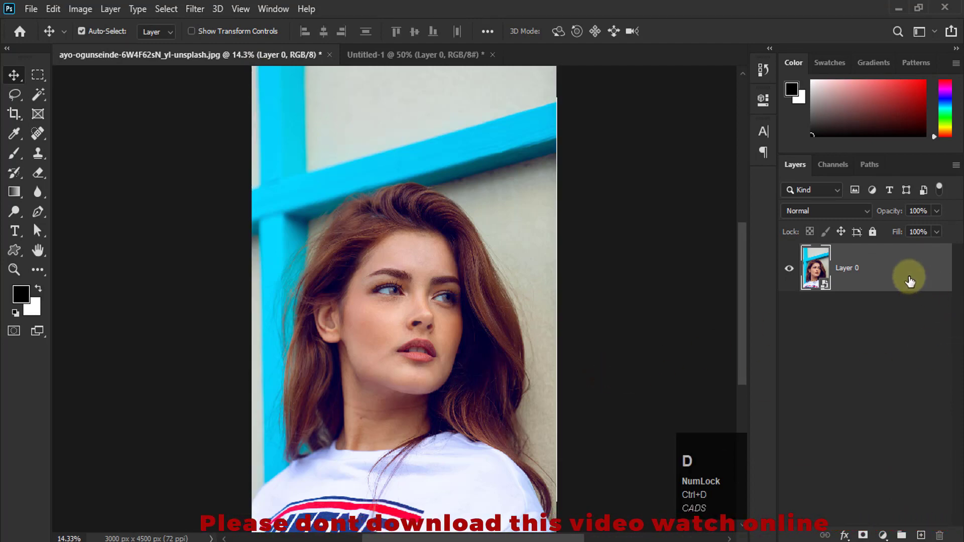
left_click(911, 280)
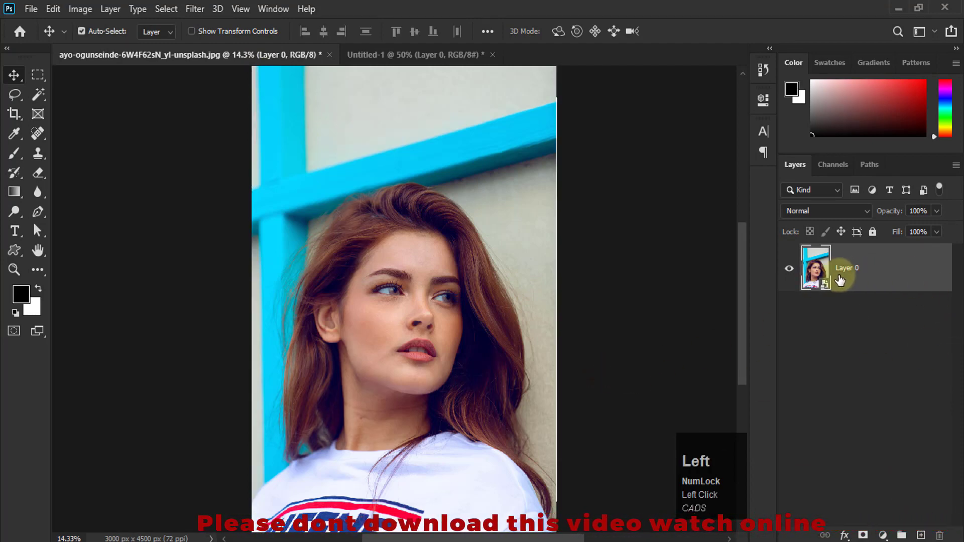
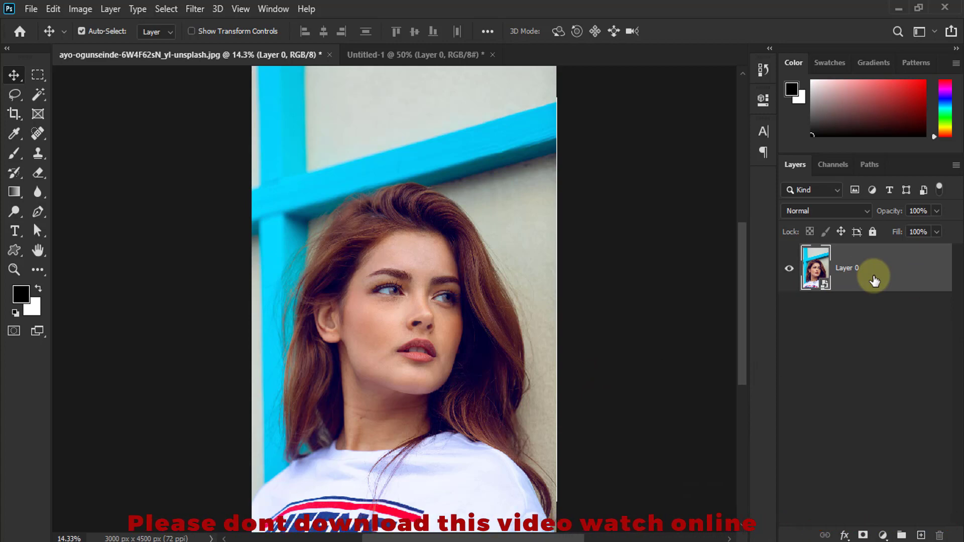
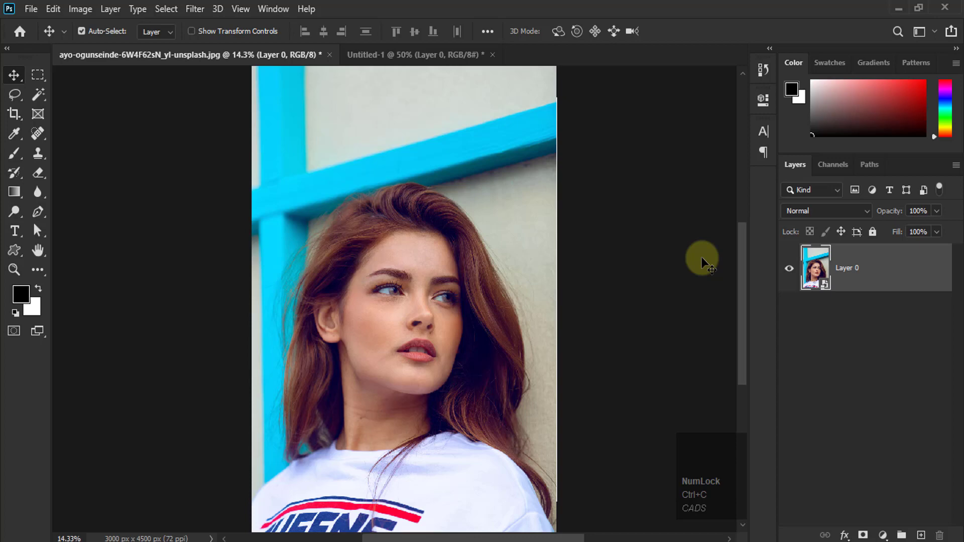
left_click(398, 61)
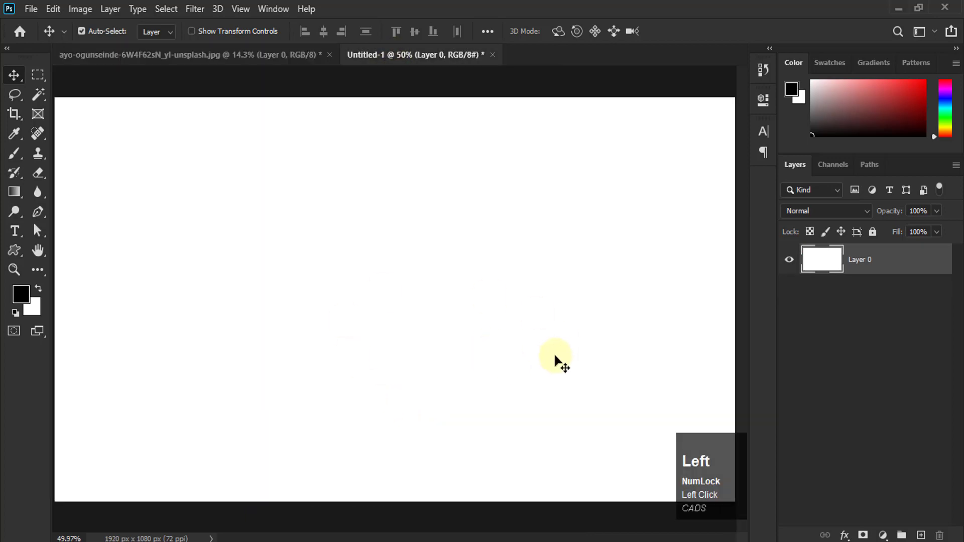
key("ctrl+v")
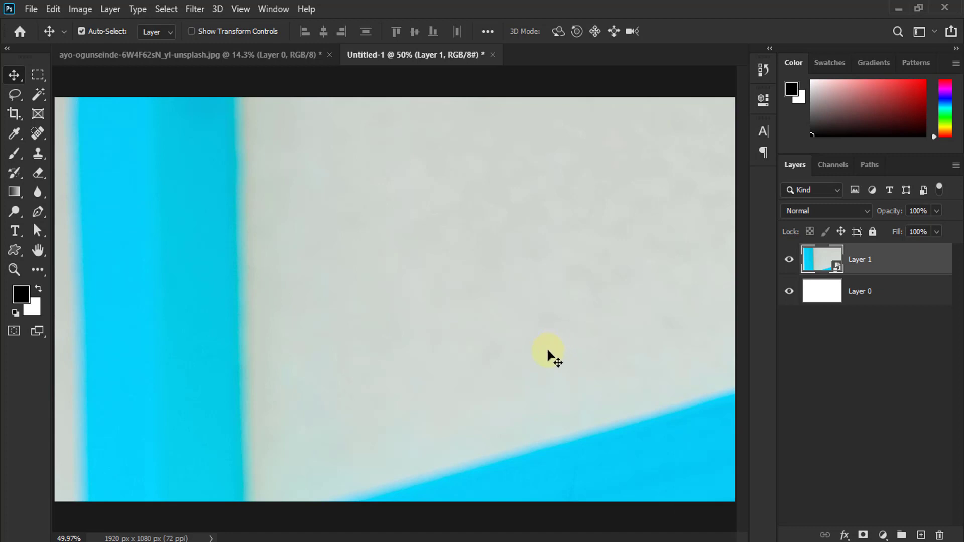
key("Delete")
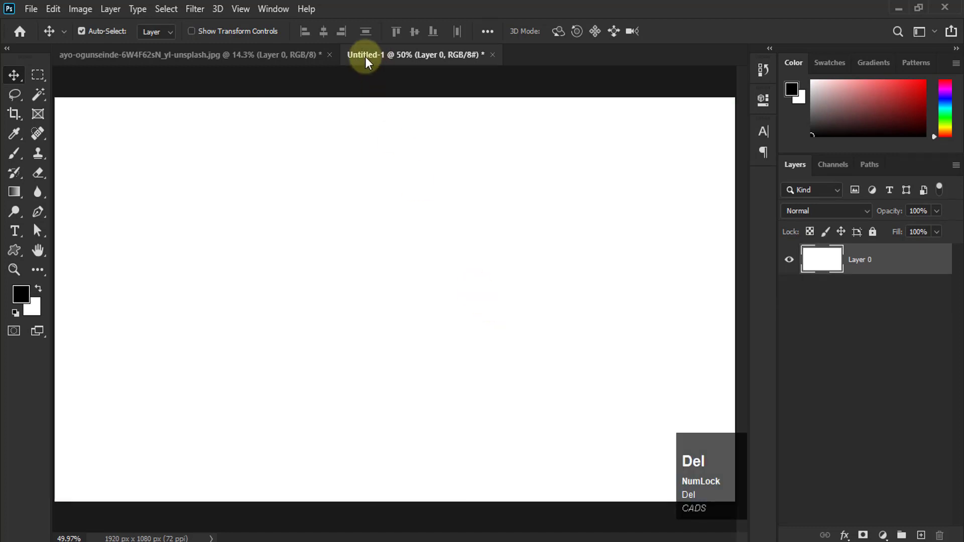
- Copy and paste the smart object a third time, then delete it, leaving only Layer 0
left_click(301, 61)
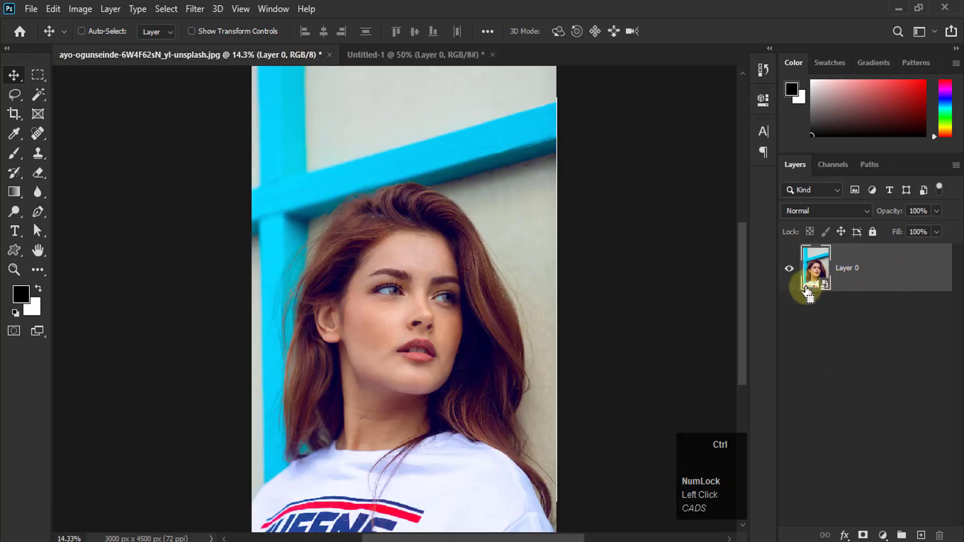
key("c")
left_click(425, 60)
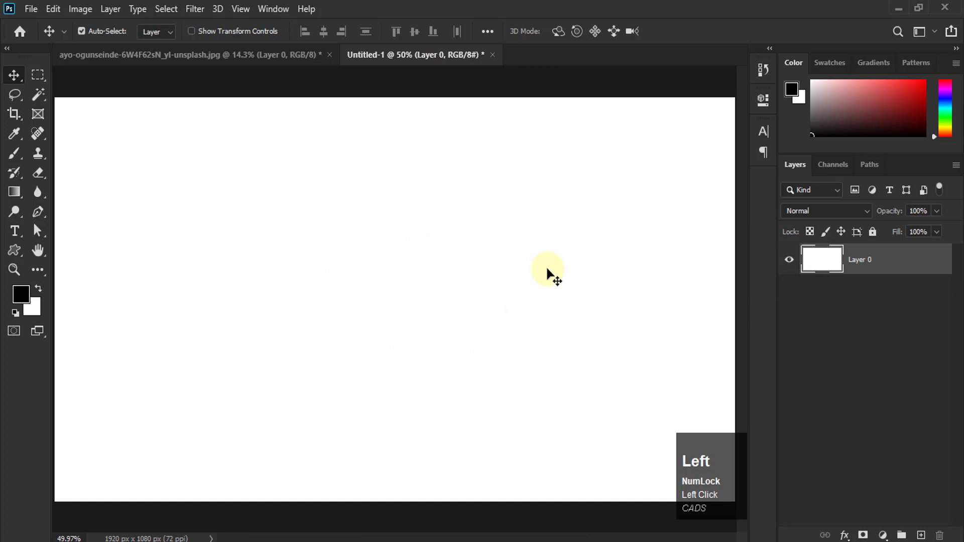
key("v")
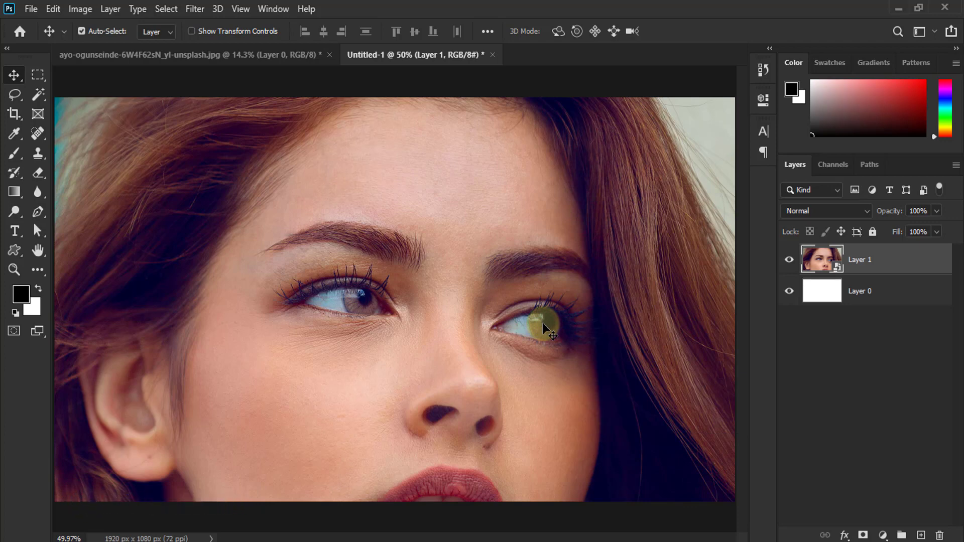
key("Left")
left_click(543, 410)
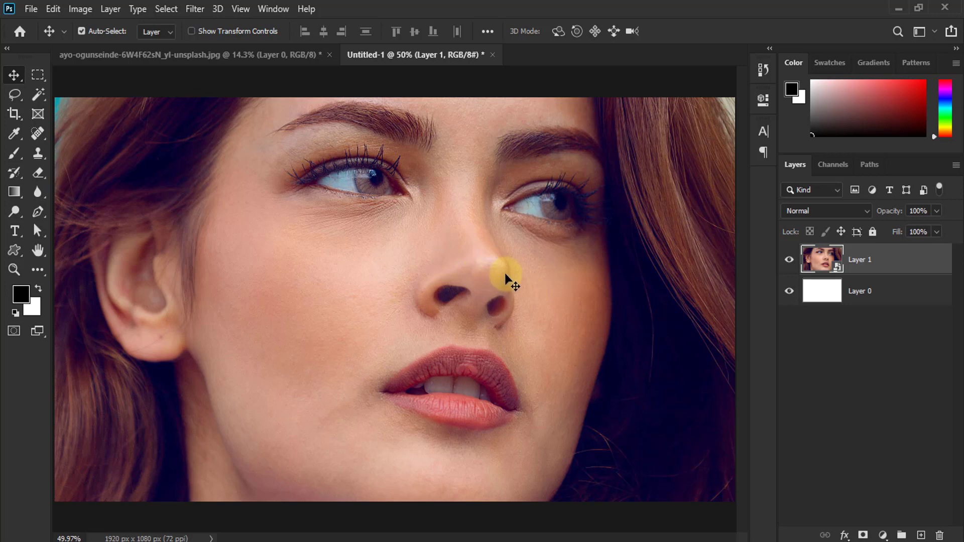
key("Delete")
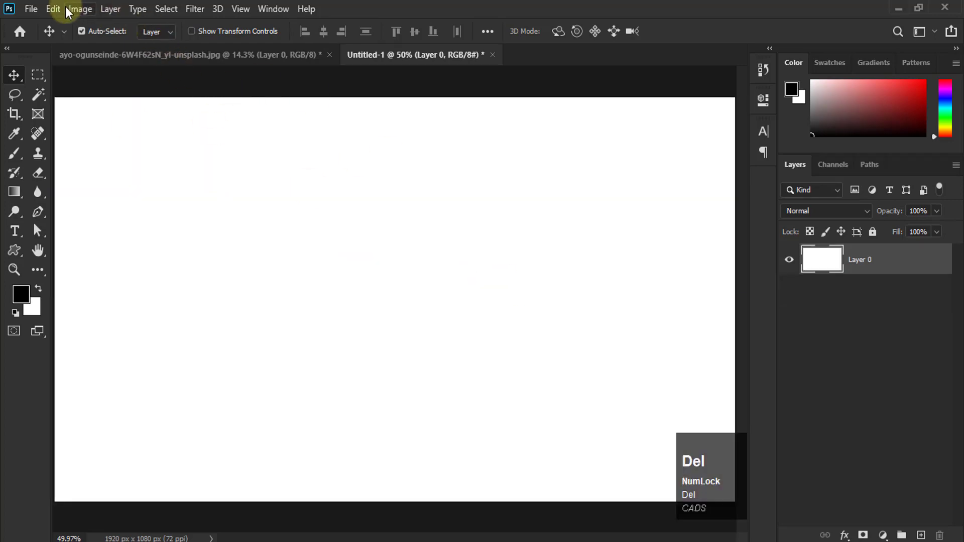
- Paste the portrait smart object and Free Transform it down to a tiny size
left_click(56, 11)
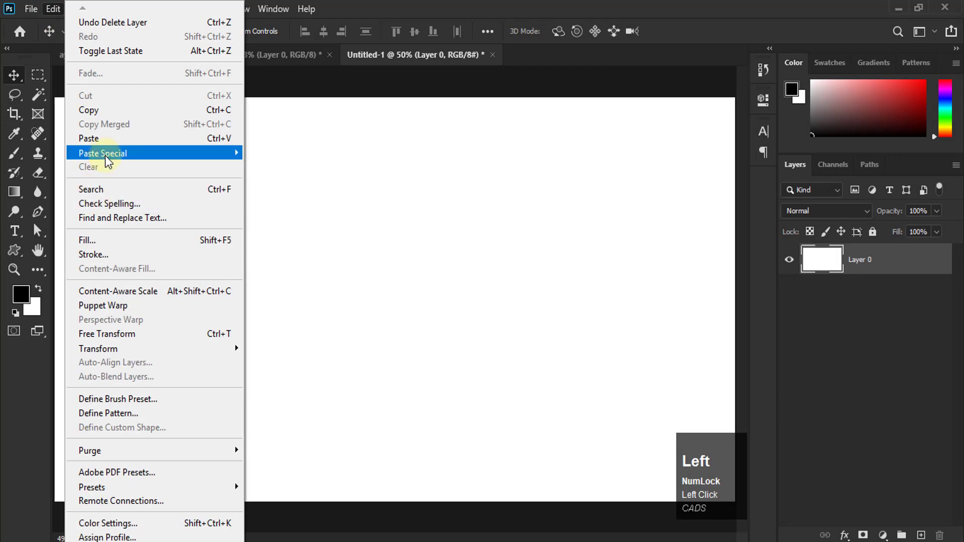
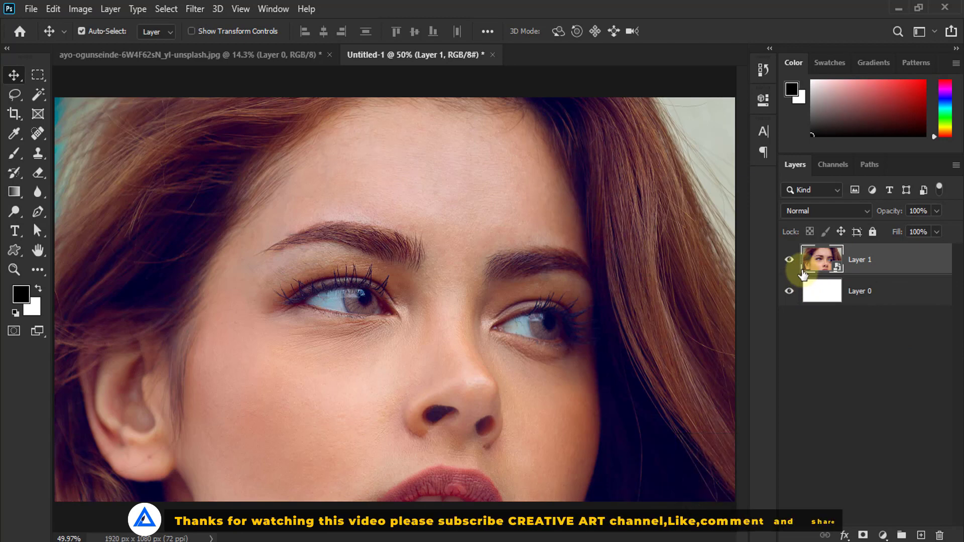
key("alt+Num_Lock")
scroll("down", 3)
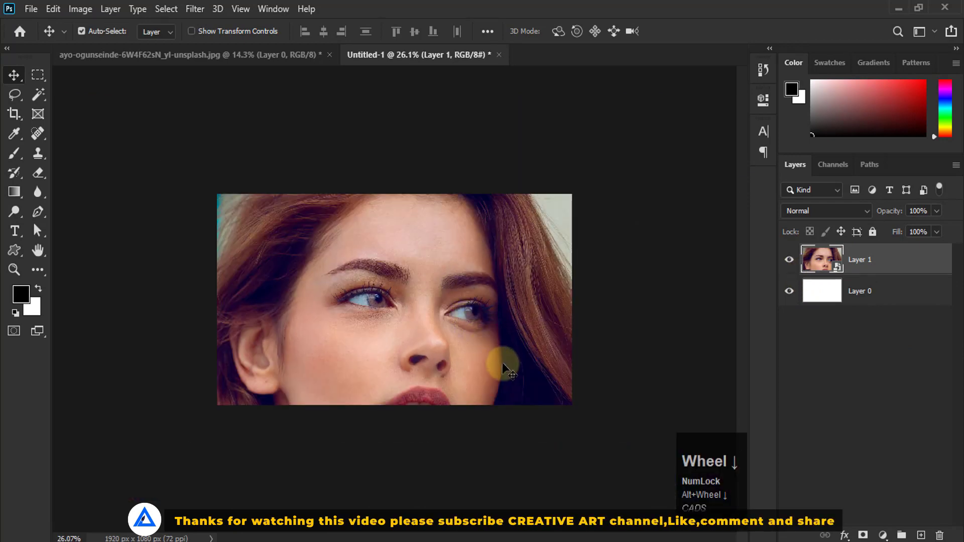
key("ctrl+t")
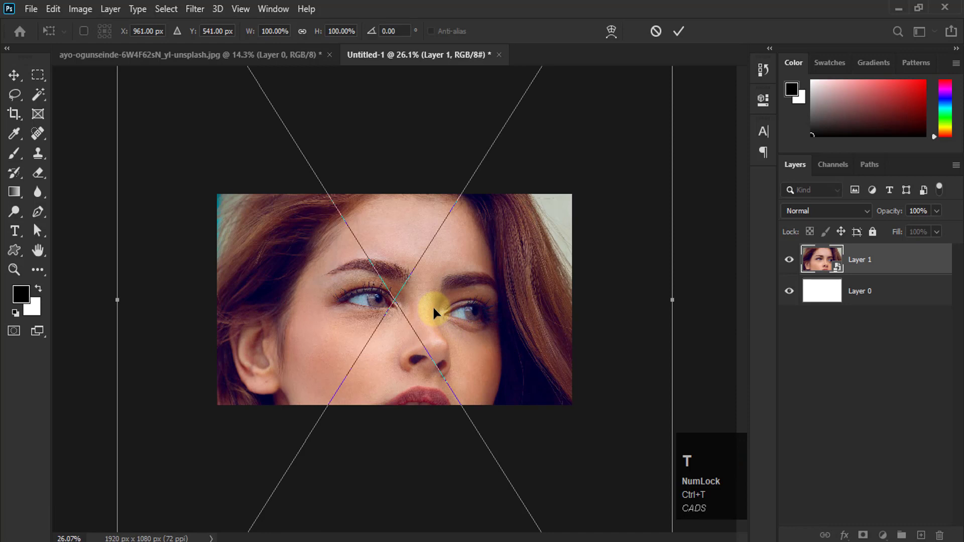
scroll("down", 3)
scroll("down", 3)
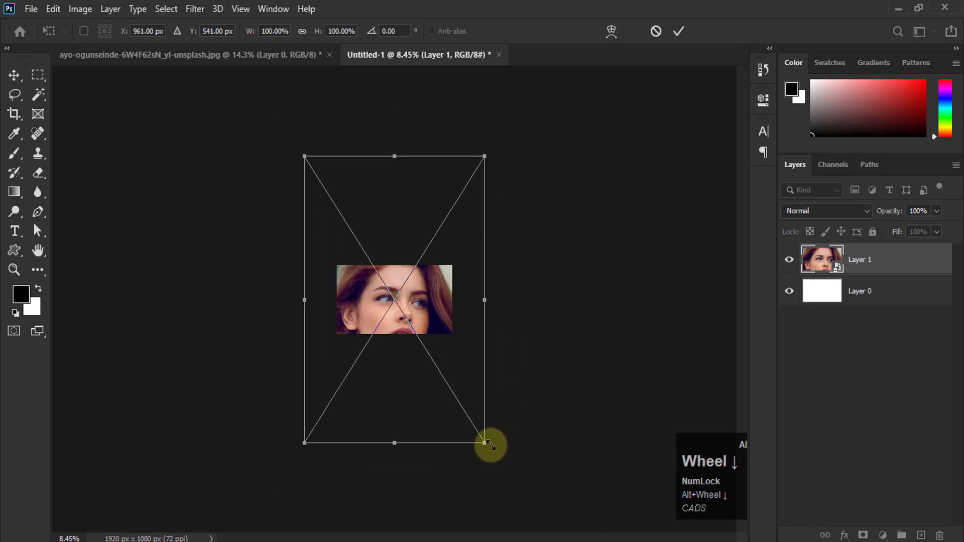
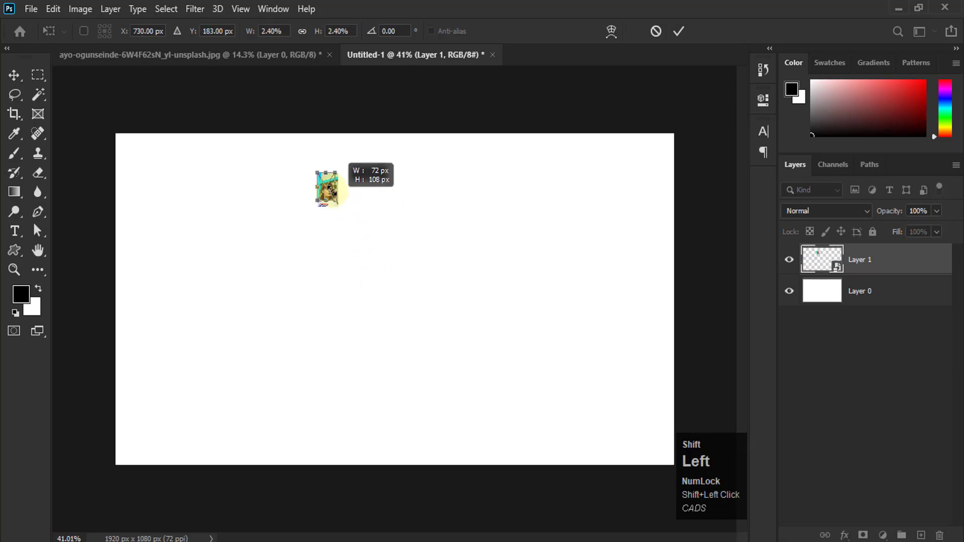
key("Return")
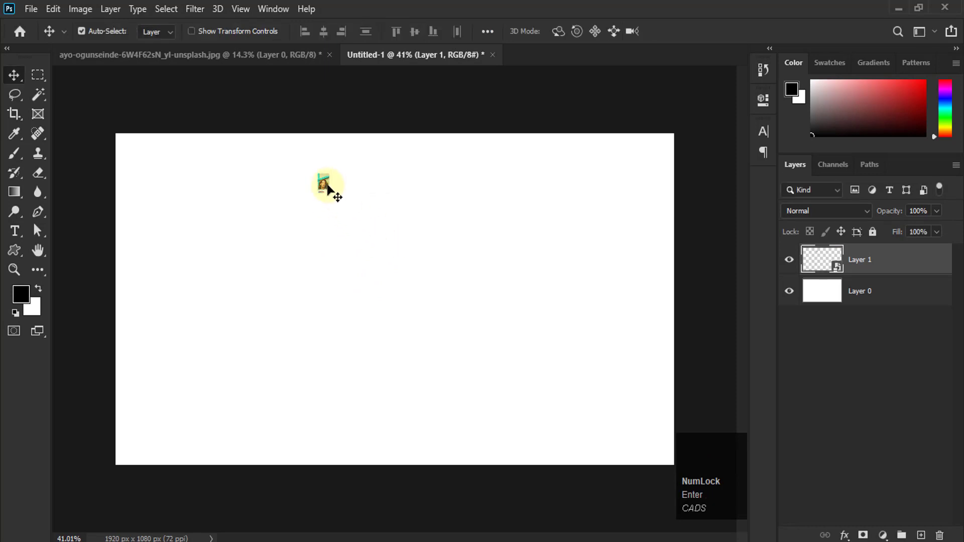
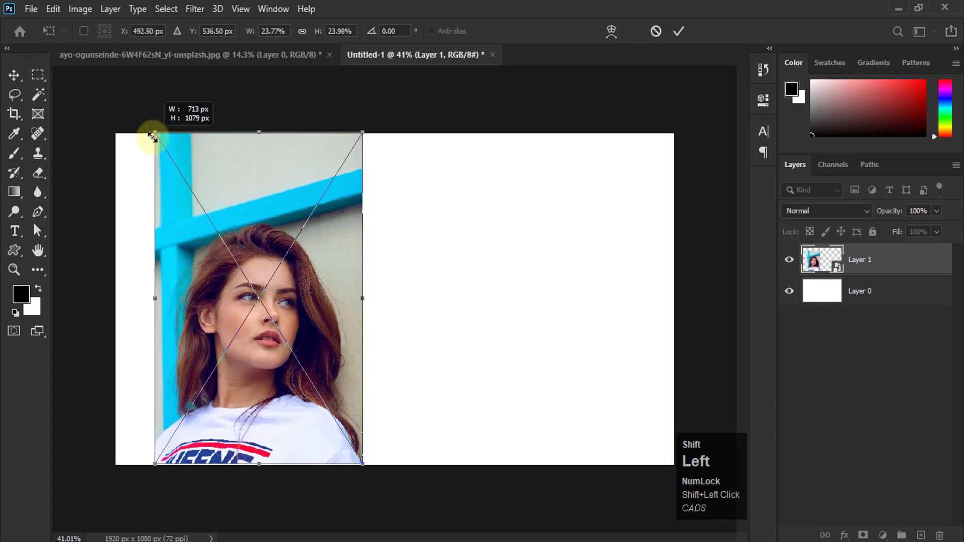
- Enlarge the smart object again, zoom in to confirm it stays sharp, then delete Layer 1
key("Return")
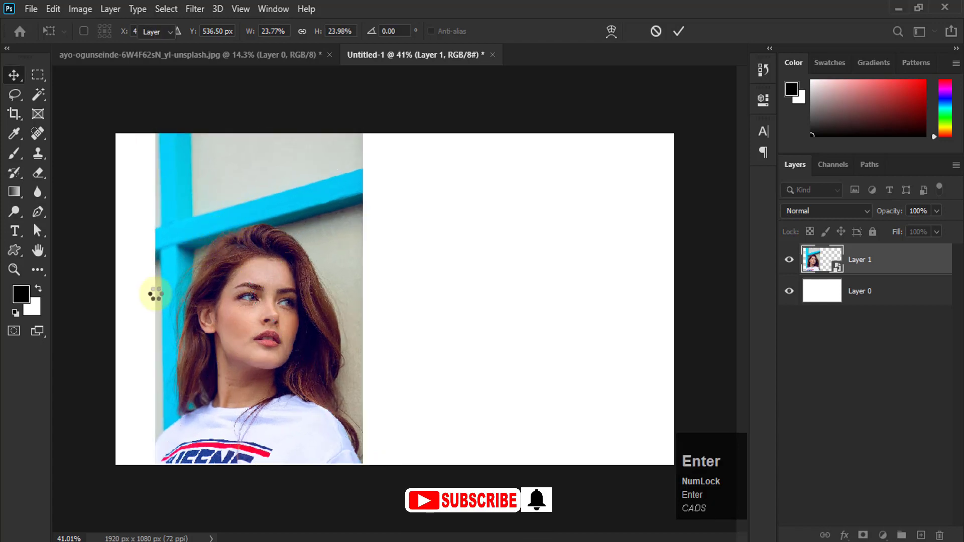
scroll("up", 3)
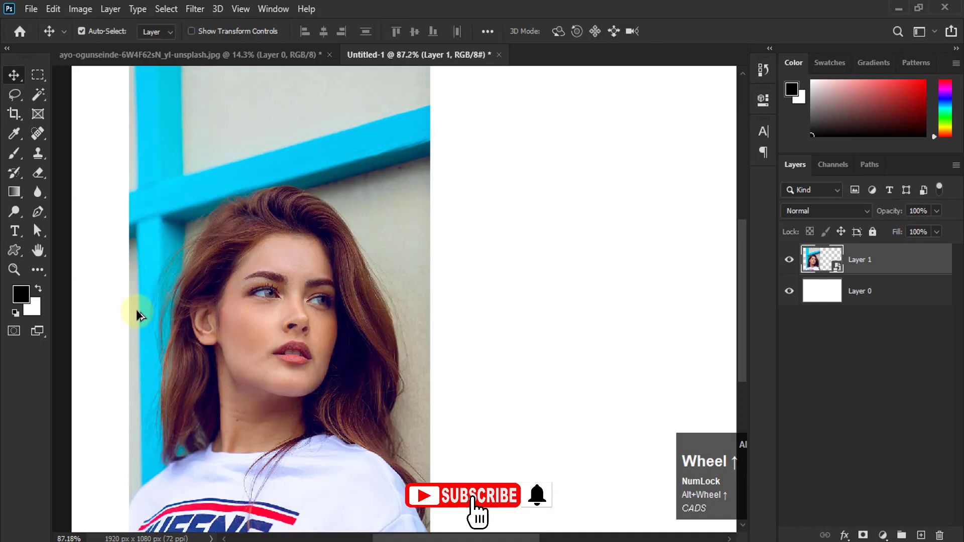
scroll("up", 3)
scroll("up", 3)
scroll("down", 3)
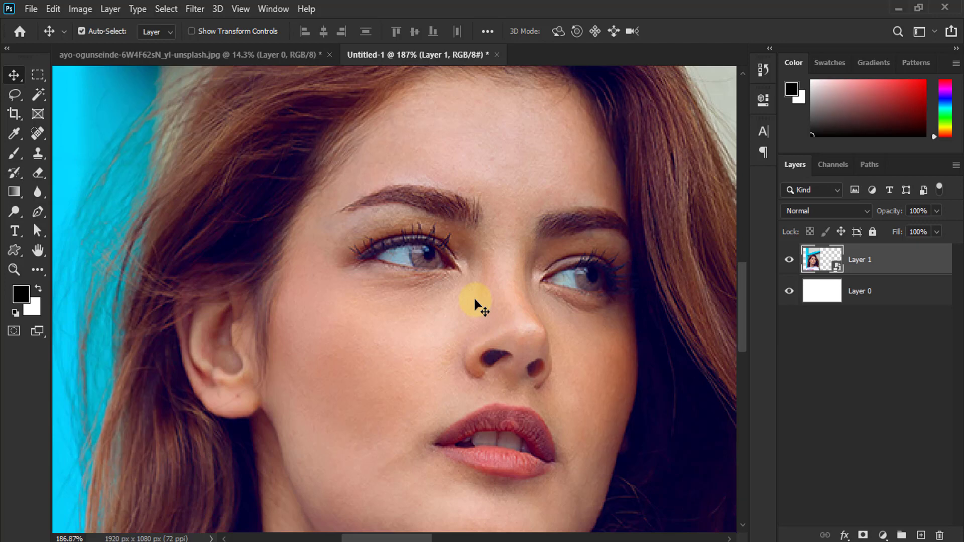
key("Delete")
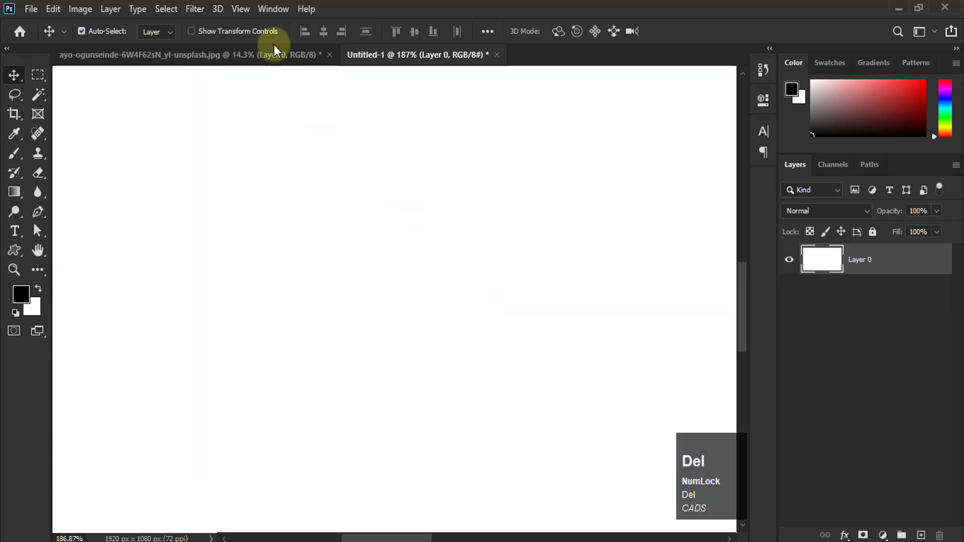
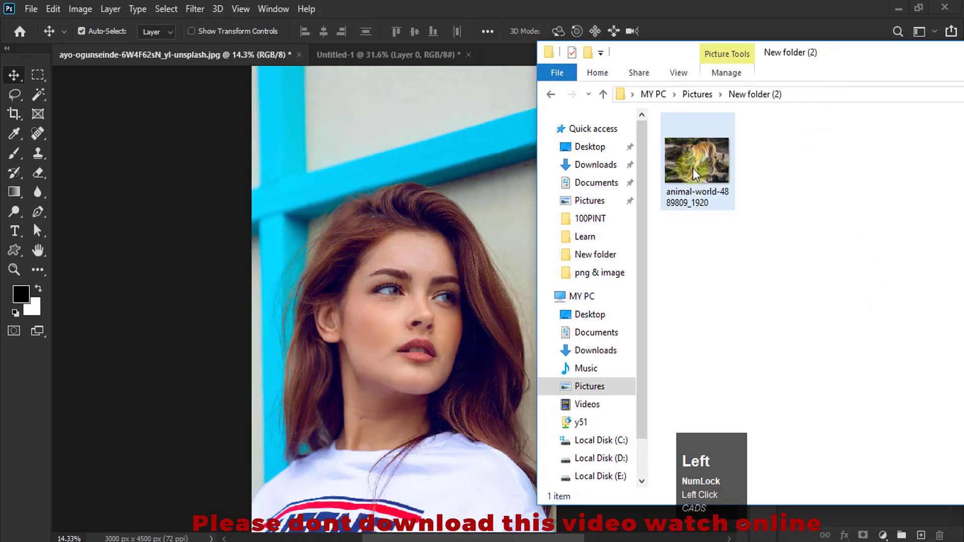
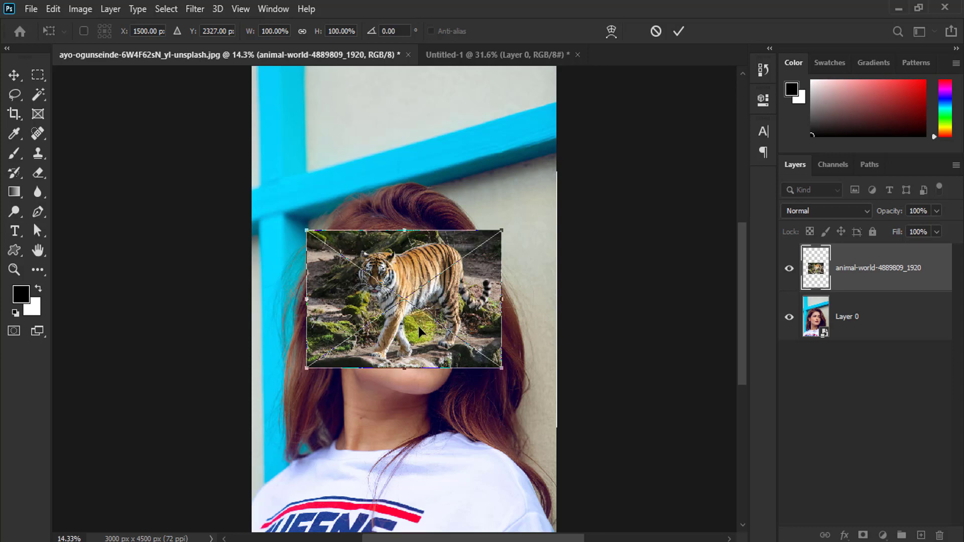
- Confirm placing the tiger photo and reposition it back over the woman's face
key("Return")
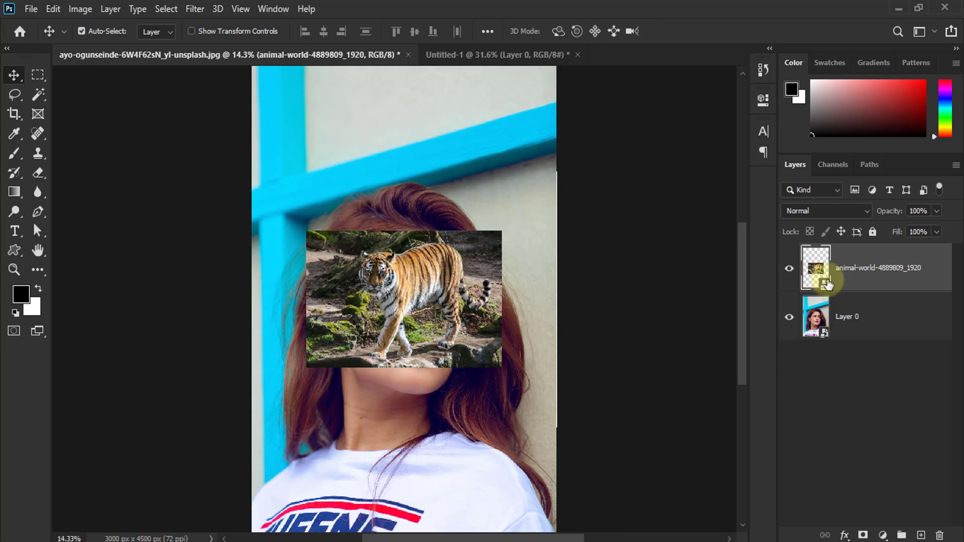
left_click(432, 295)
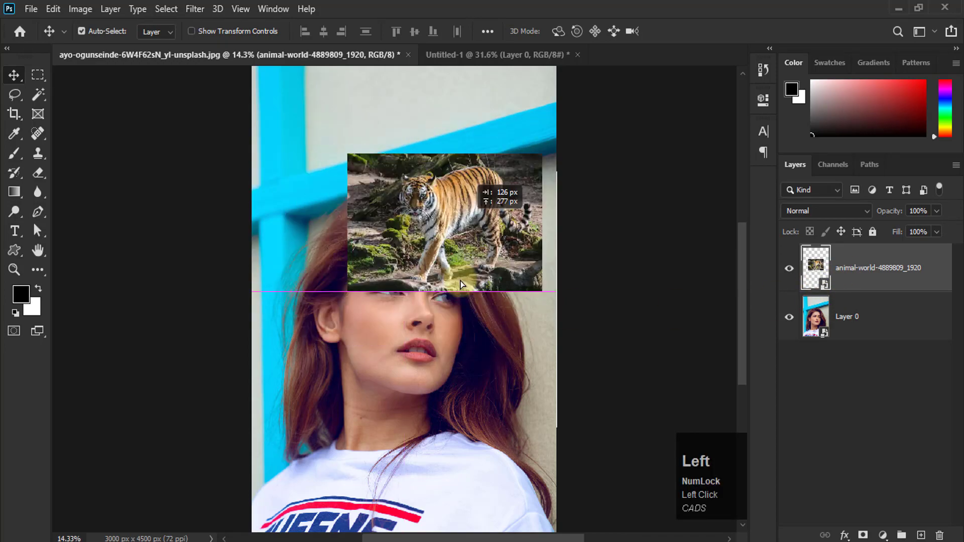
left_click(448, 275)
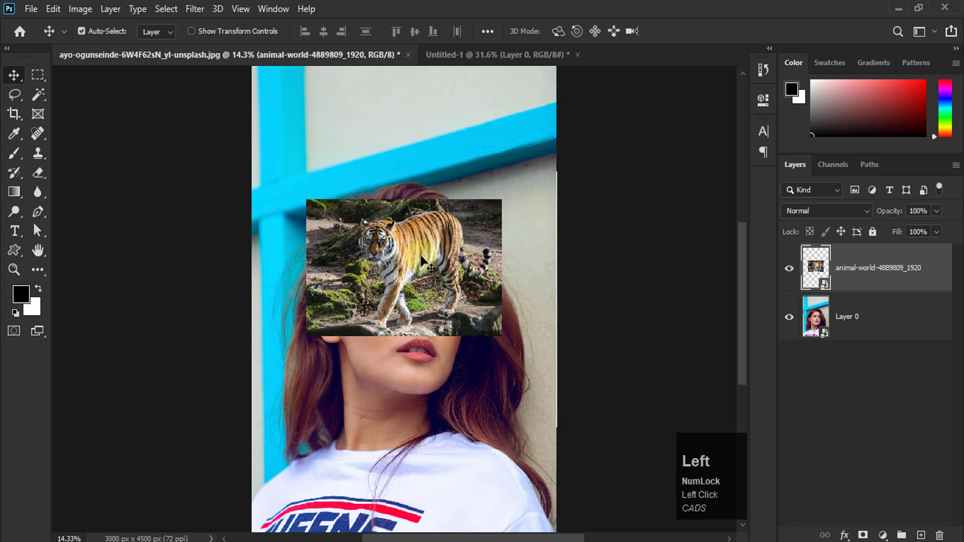
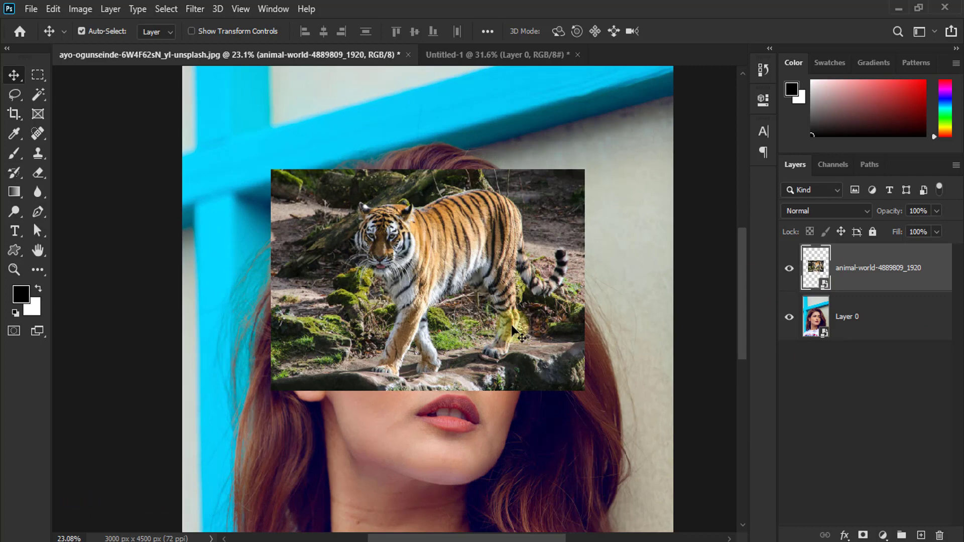
- Briefly pick the Brush, then delete the animal-world layer, leaving only the portrait
key("b")
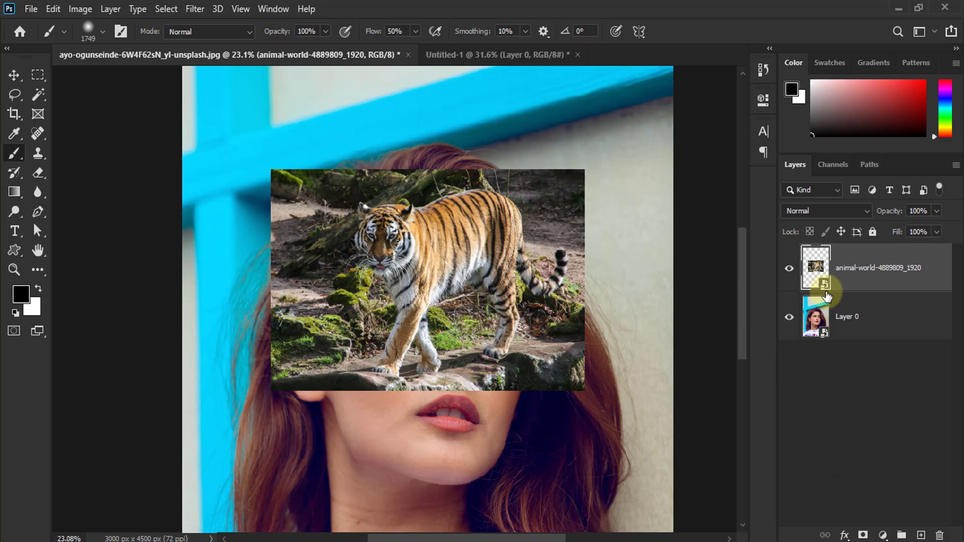
key("Delete")
scroll("down", 3)
left_click(17, 78)
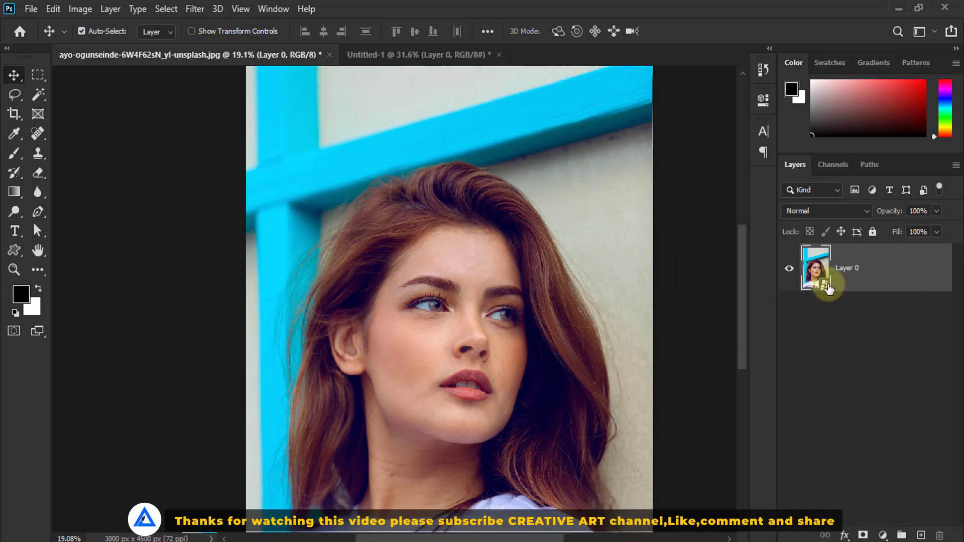
- Open the Layer 0 smart object's contents as a separate Layer 0.psb document
left_click(830, 289)
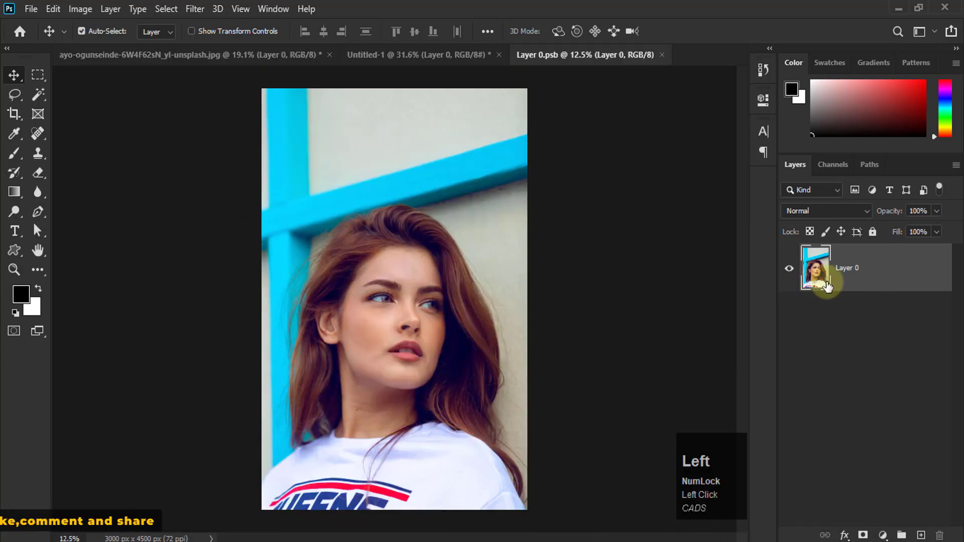
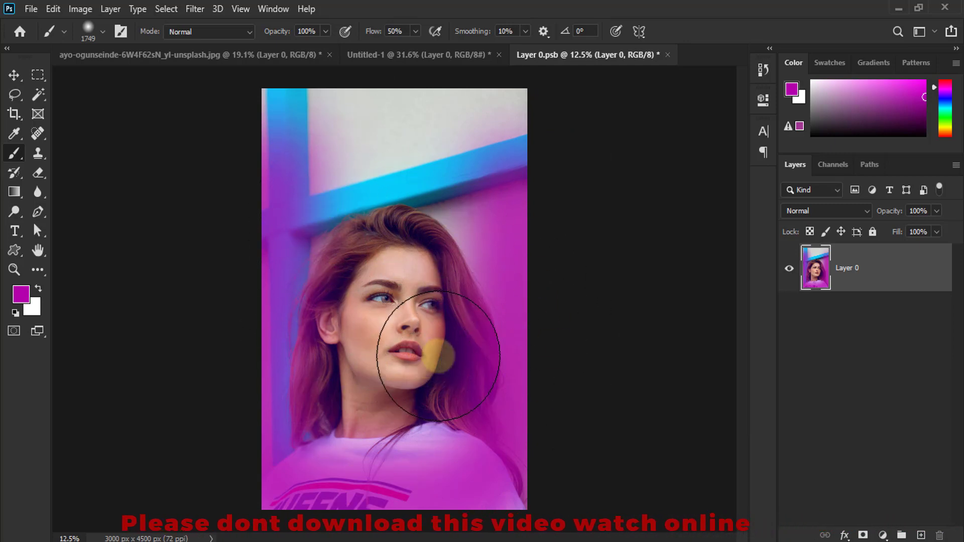
- Save the edited Layer 0.psb and check the portrait and Untitled-1 documents for the magenta overlay
double_click(243, 56)
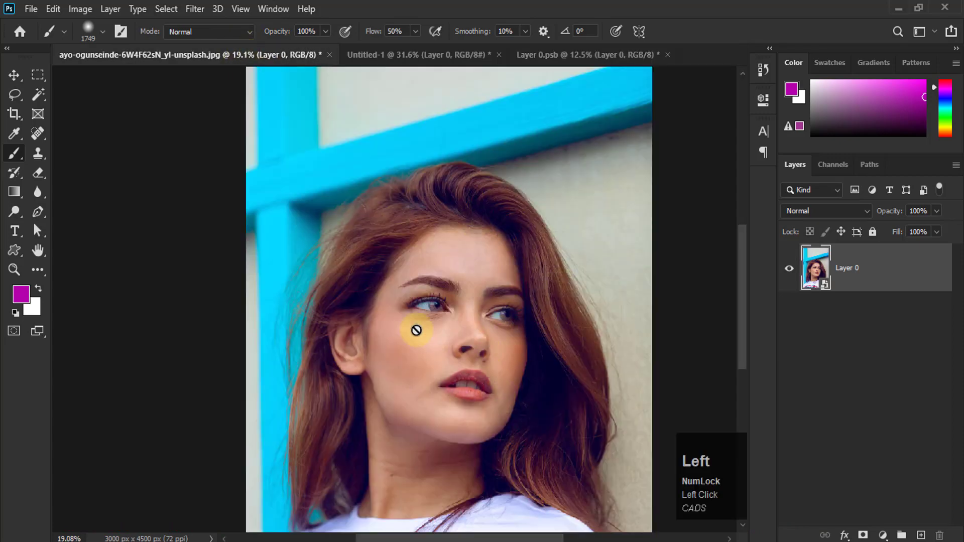
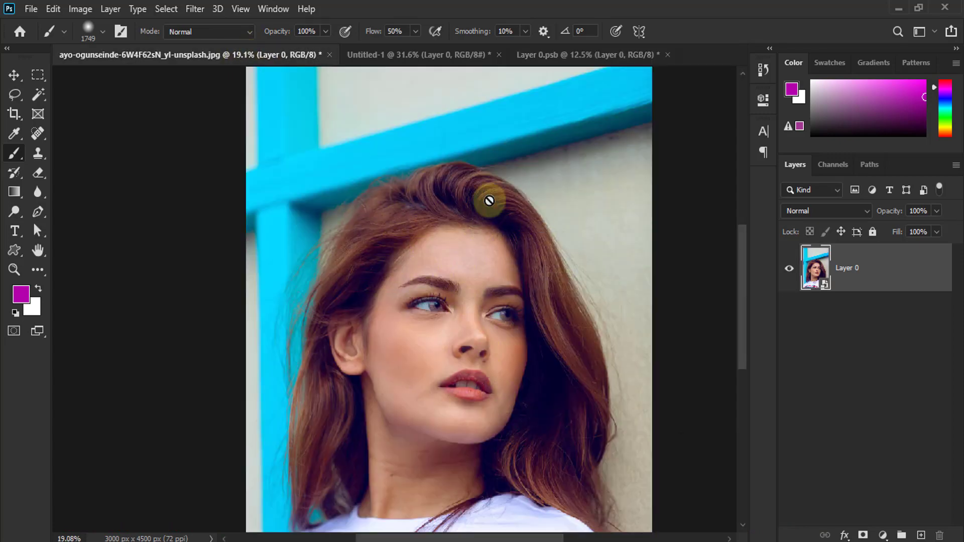
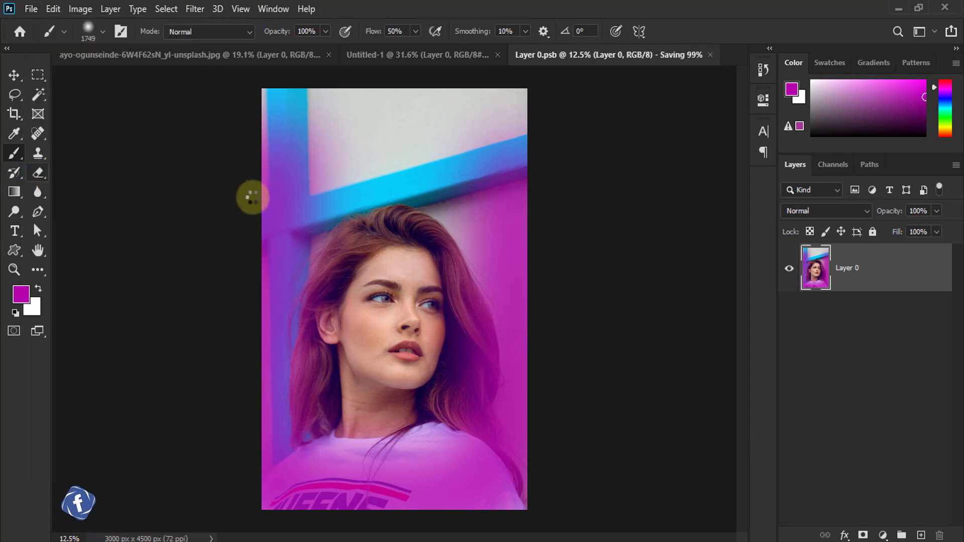
left_click(265, 55)
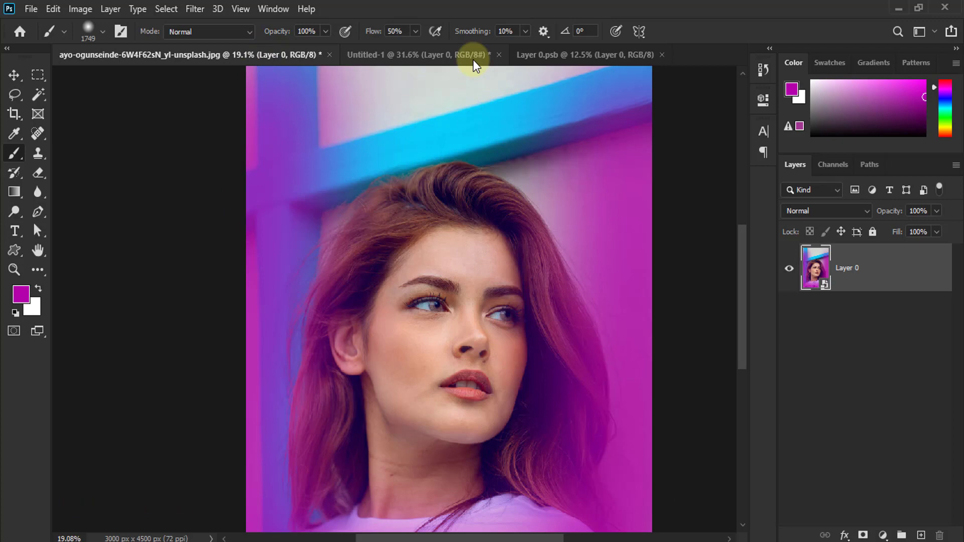
left_click(473, 66)
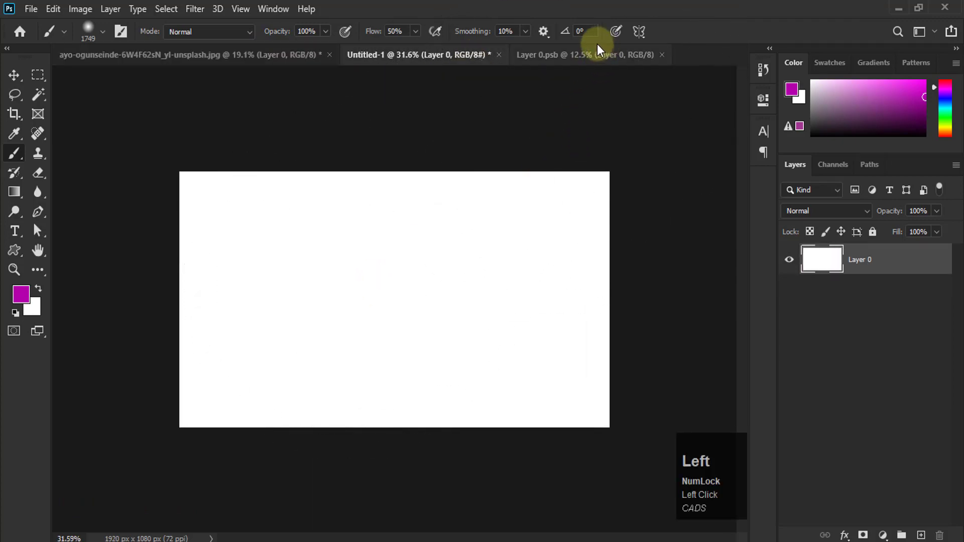
scroll("down", 3)
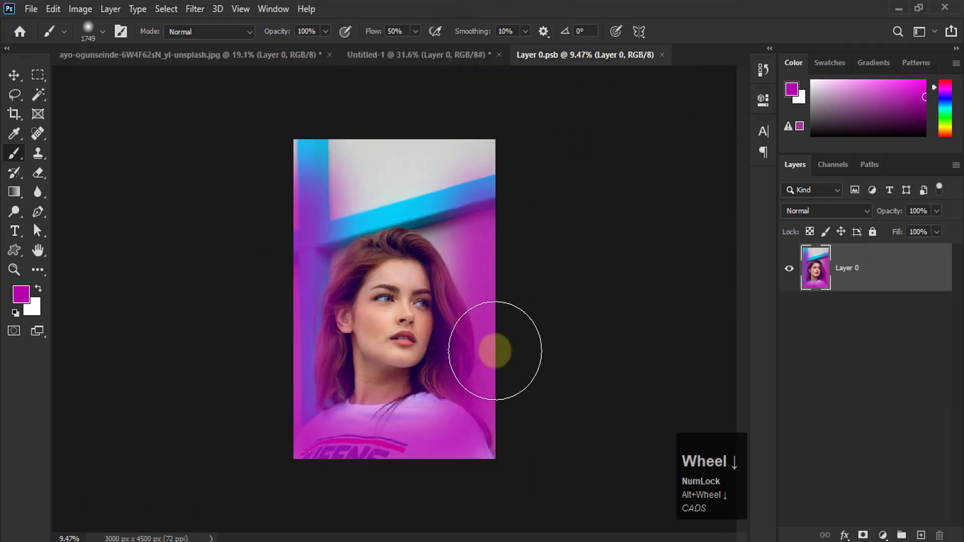